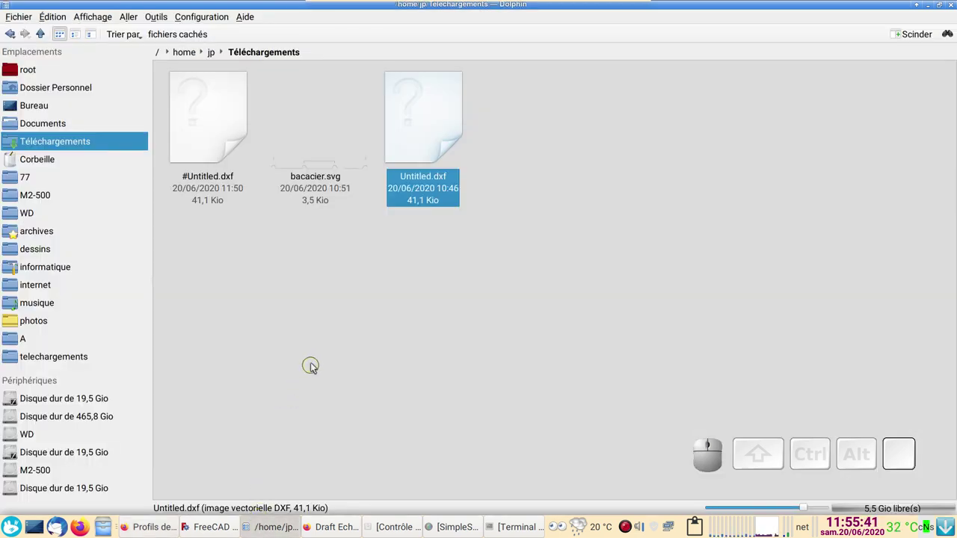
# Open Untitled.dxf from Téléchargements in LibreCAD via 'Ouvrir avec'.
pyautogui.click(317, 363)
pyautogui.rightClick(421, 114)
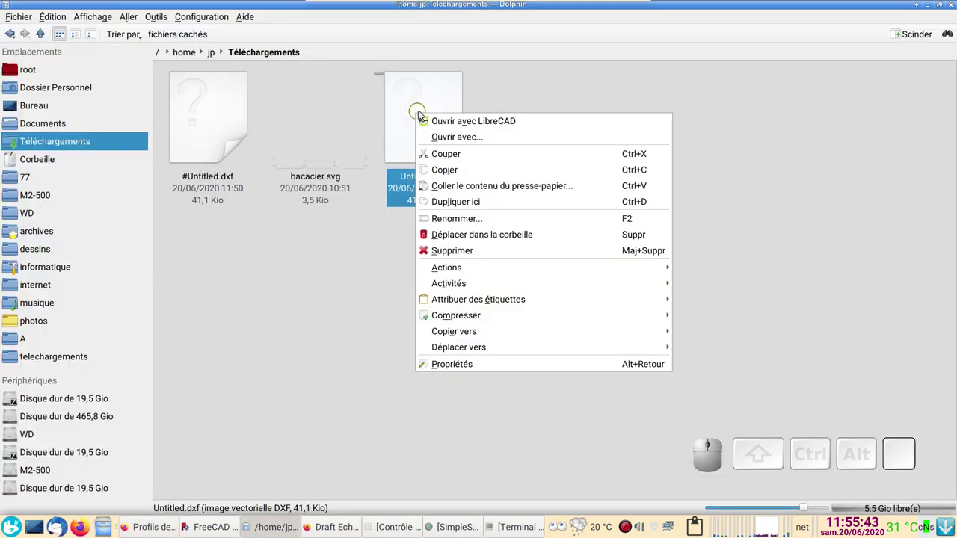
pyautogui.click(464, 124)
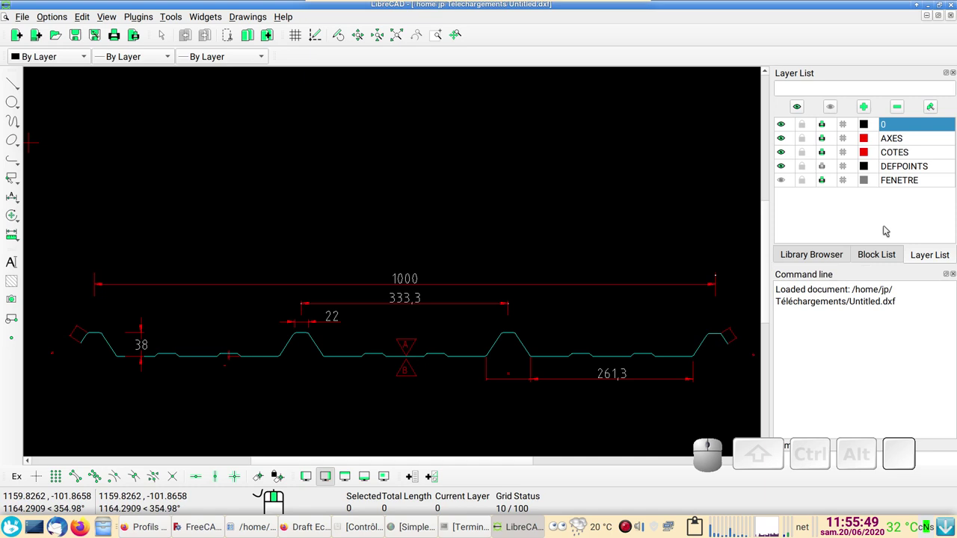
# Hide the AXES, COTES, annotation and DEFPOINTS layers, leaving only the profile outline.
pyautogui.click(786, 130)
pyautogui.click(787, 127)
pyautogui.click(788, 139)
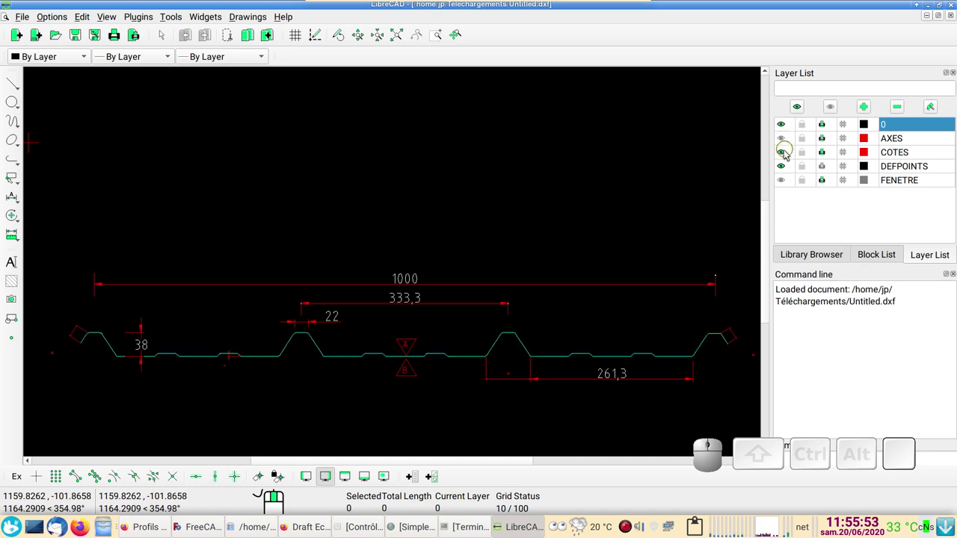
pyautogui.click(790, 152)
pyautogui.click(792, 169)
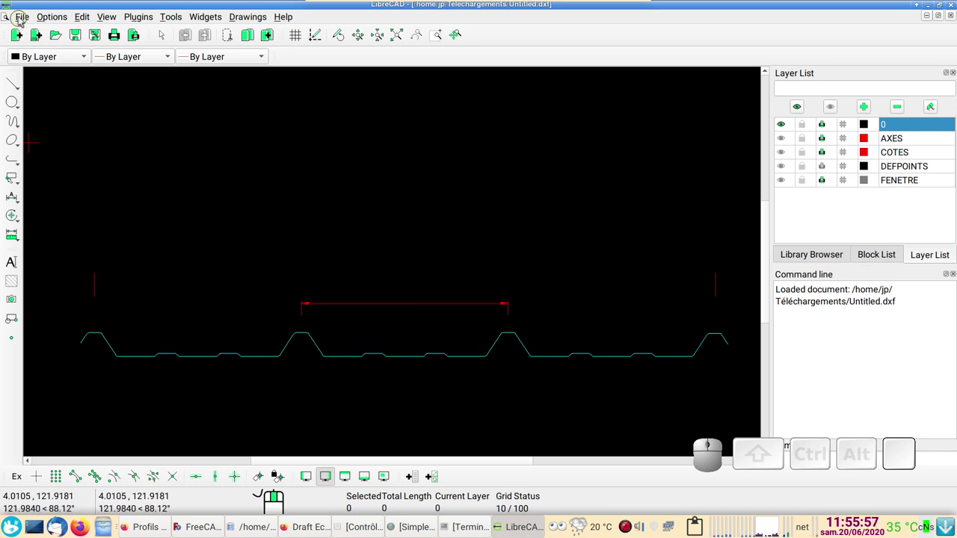
# Start a MakerCAM SVG export and accept the default export options.
pyautogui.click(23, 20)
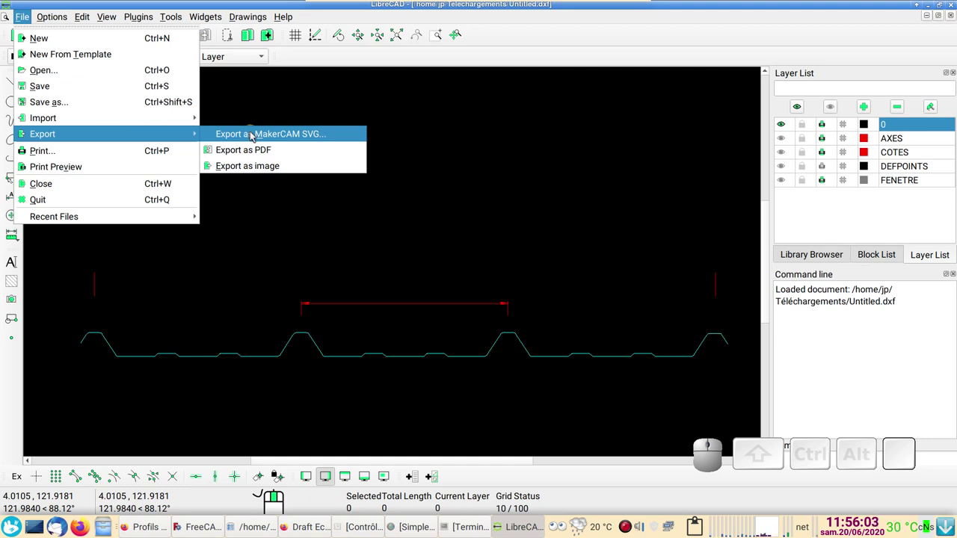
pyautogui.click(255, 137)
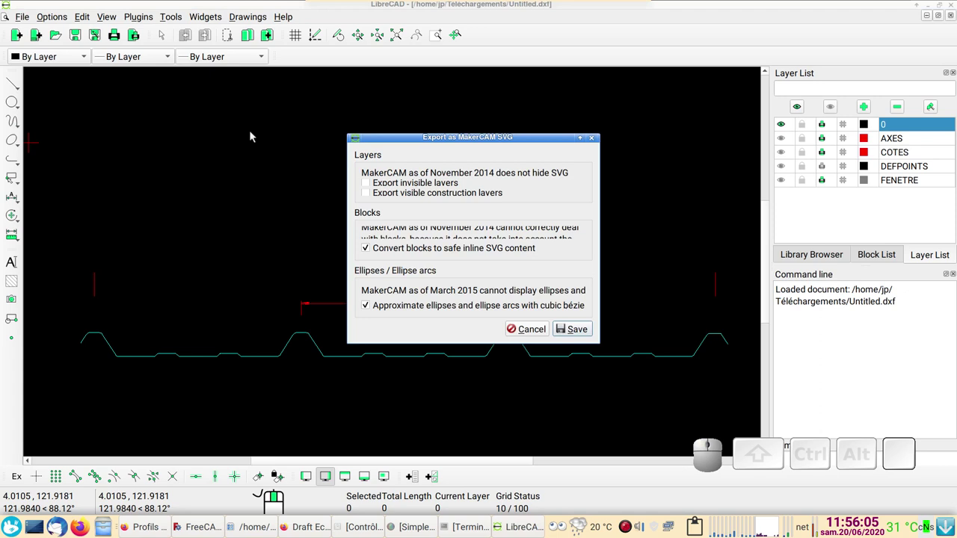
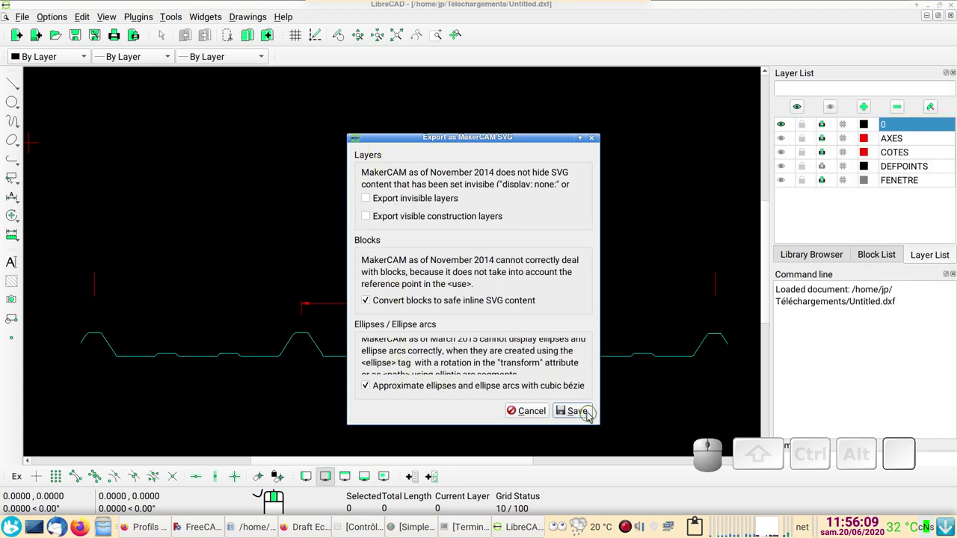
pyautogui.click(591, 415)
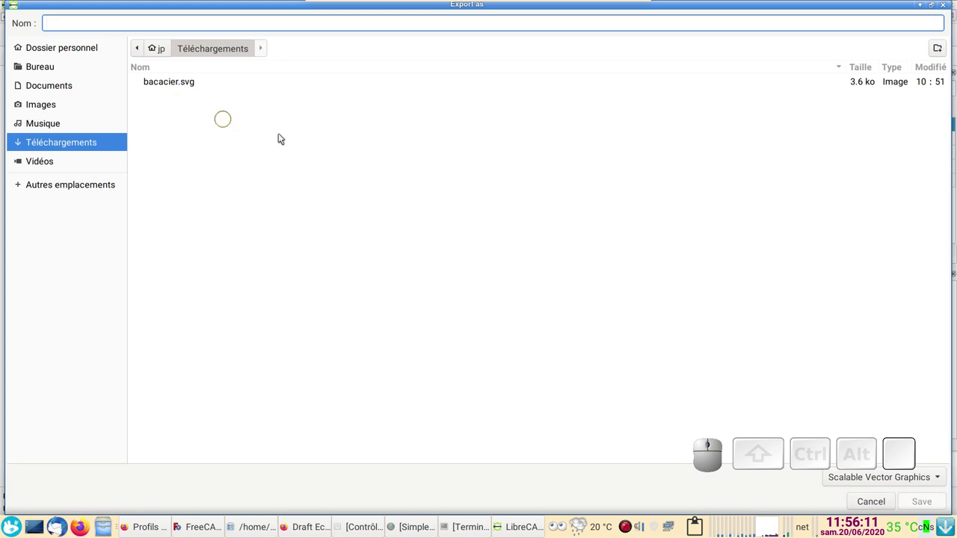
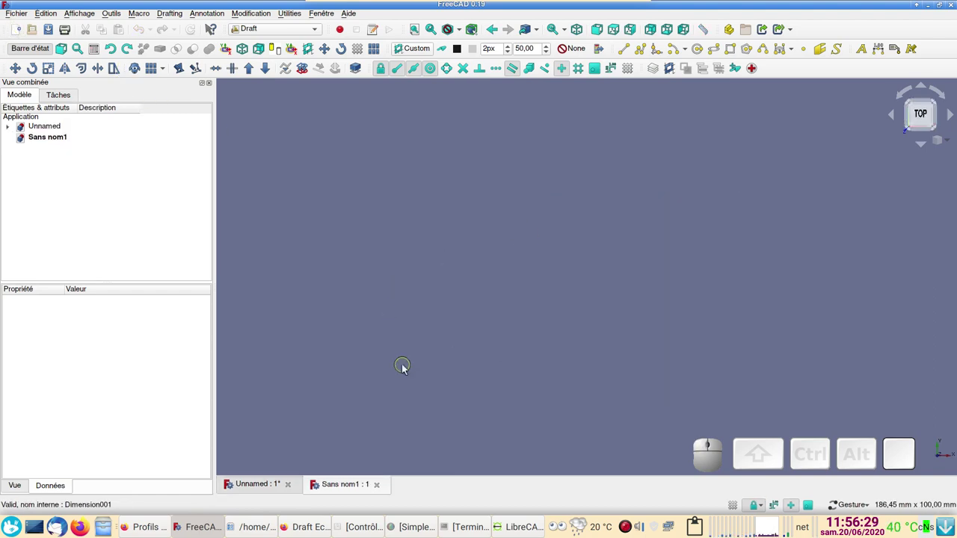
# Import bacacier.svg into the new FreeCAD document as geometry.
pyautogui.click(19, 19)
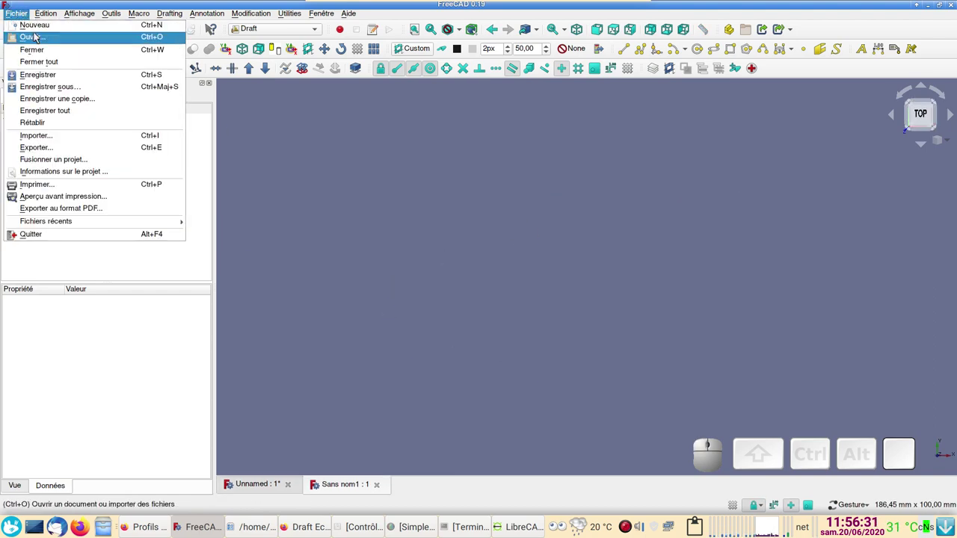
pyautogui.click(63, 139)
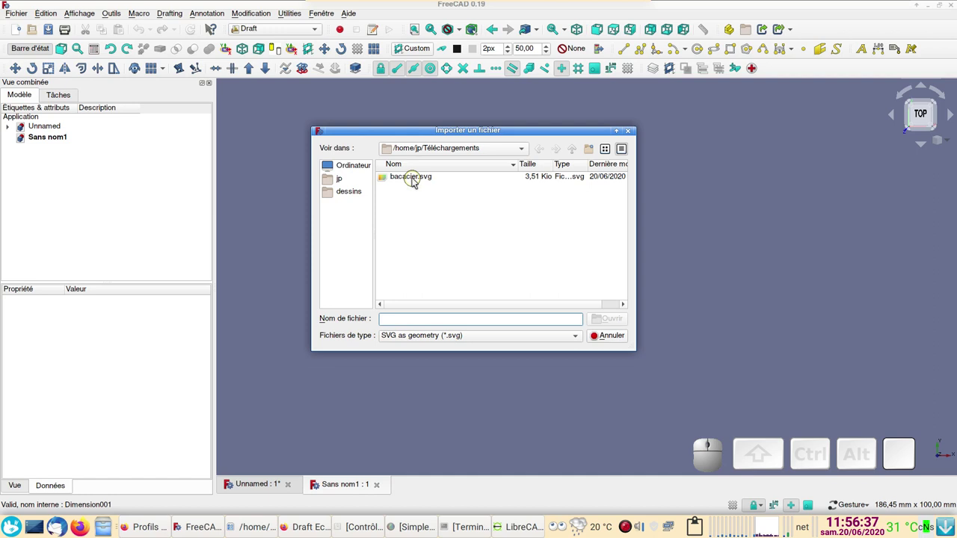
pyautogui.click(418, 180)
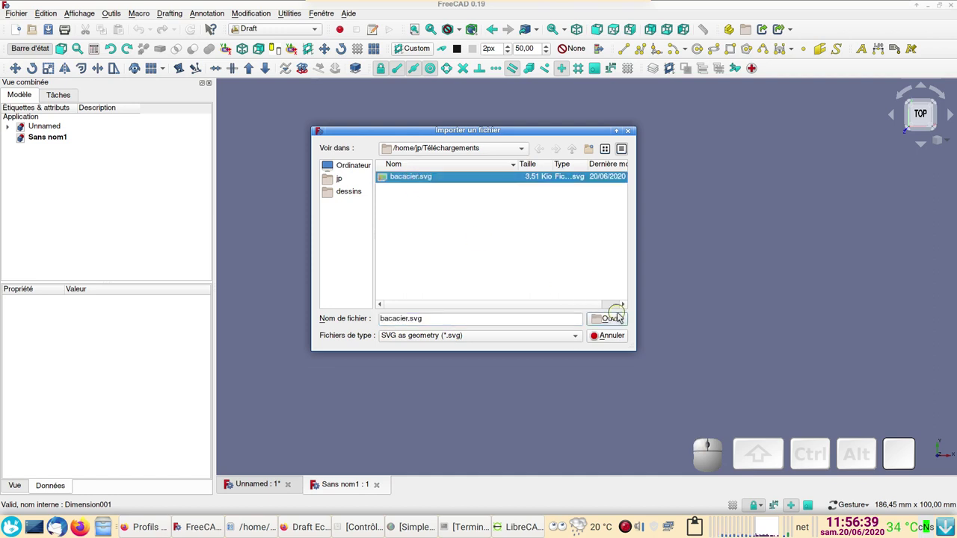
pyautogui.click(624, 319)
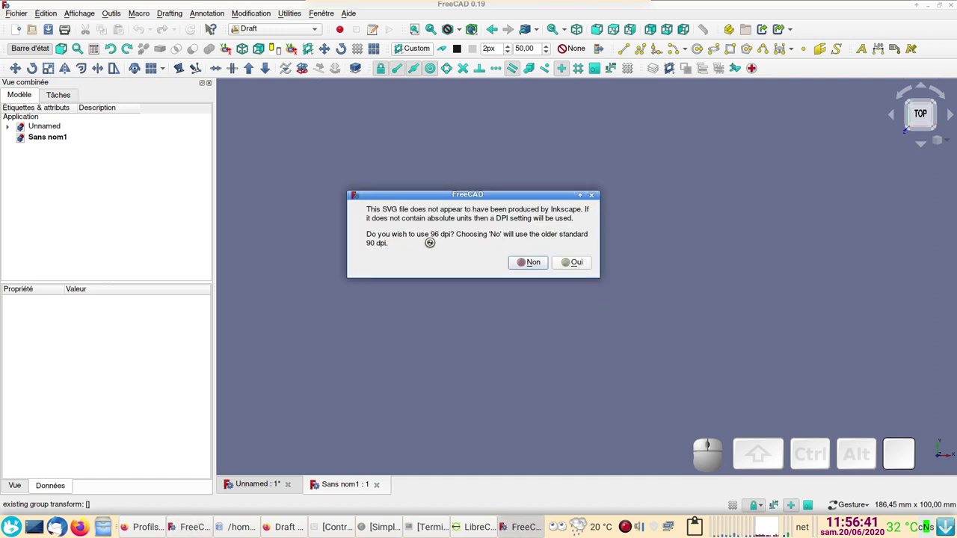
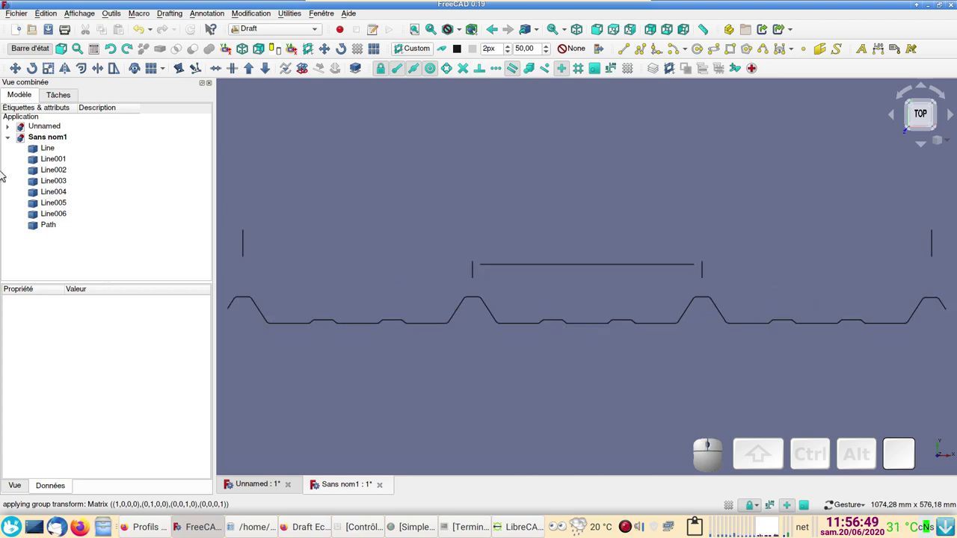
# Delete the stray imported objects Line through Line006, keeping only Path selected.
pyautogui.scroll(-3)
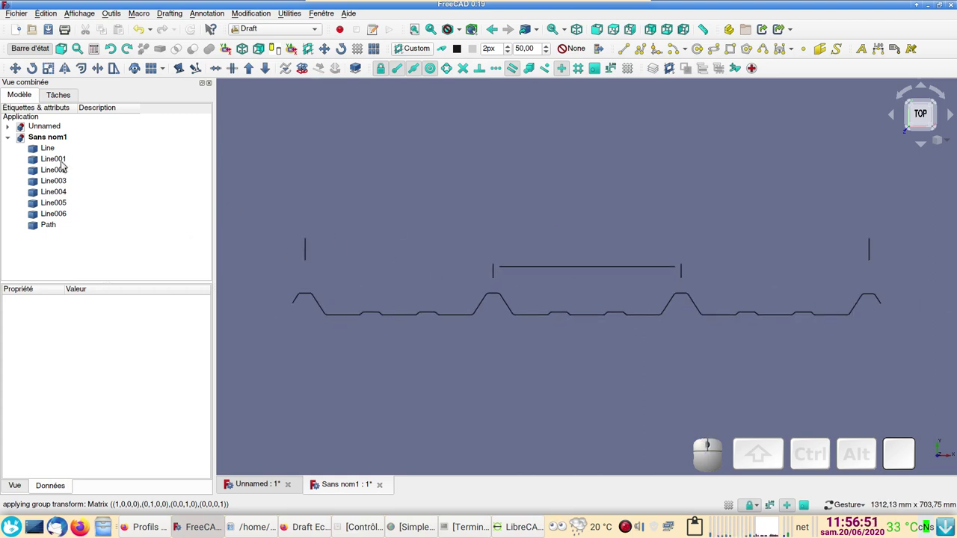
pyautogui.click(61, 226)
pyautogui.press('space')
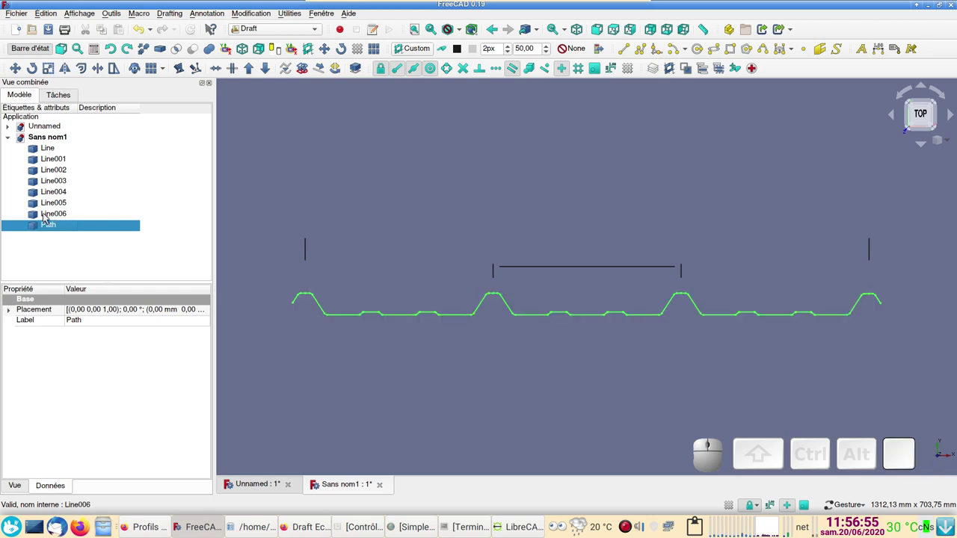
pyautogui.click(49, 219)
pyautogui.click(59, 154)
pyautogui.press('Delete')
pyautogui.click(60, 154)
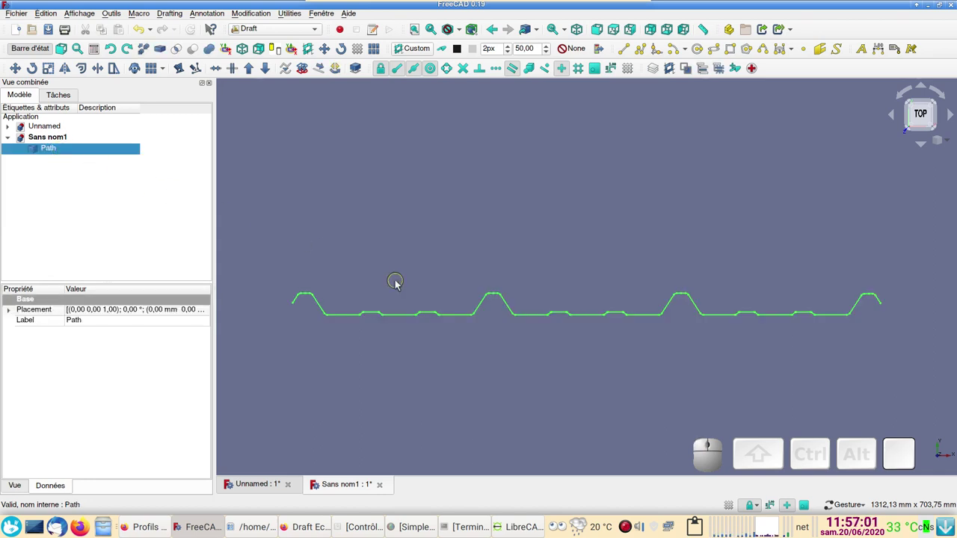
pyautogui.scroll(3)
pyautogui.scroll(-3)
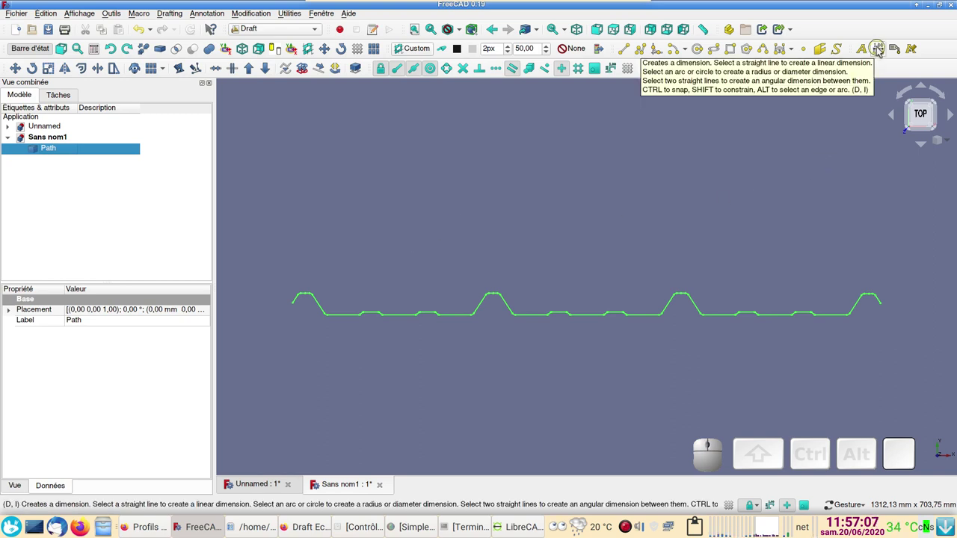
# Add a Draft dimension across the profile's ends reading 999,00 mm and recentre the view.
pyautogui.click(882, 49)
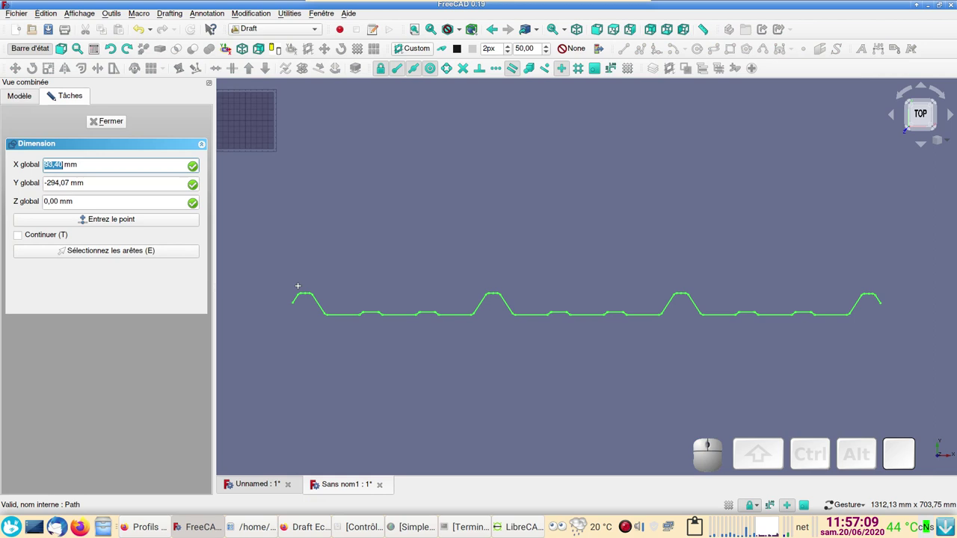
pyautogui.scroll(3)
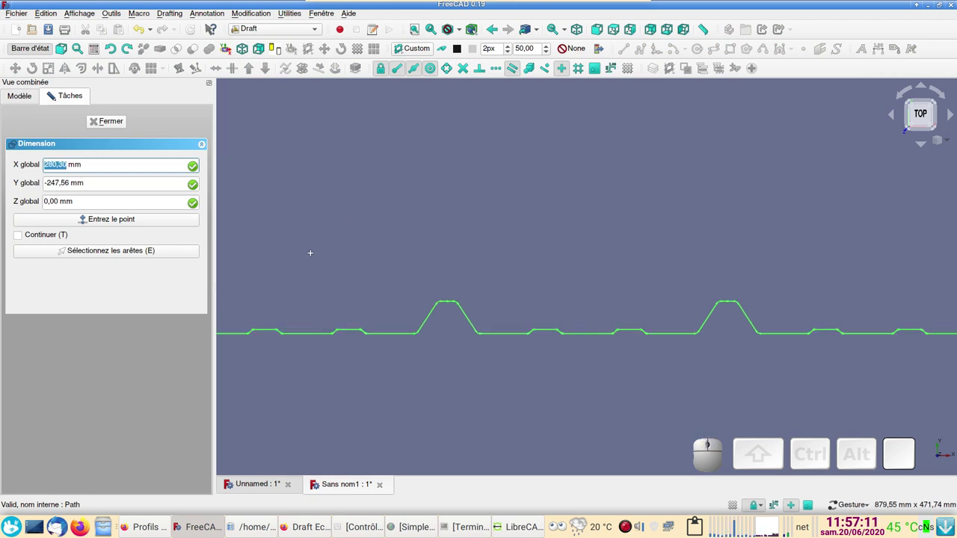
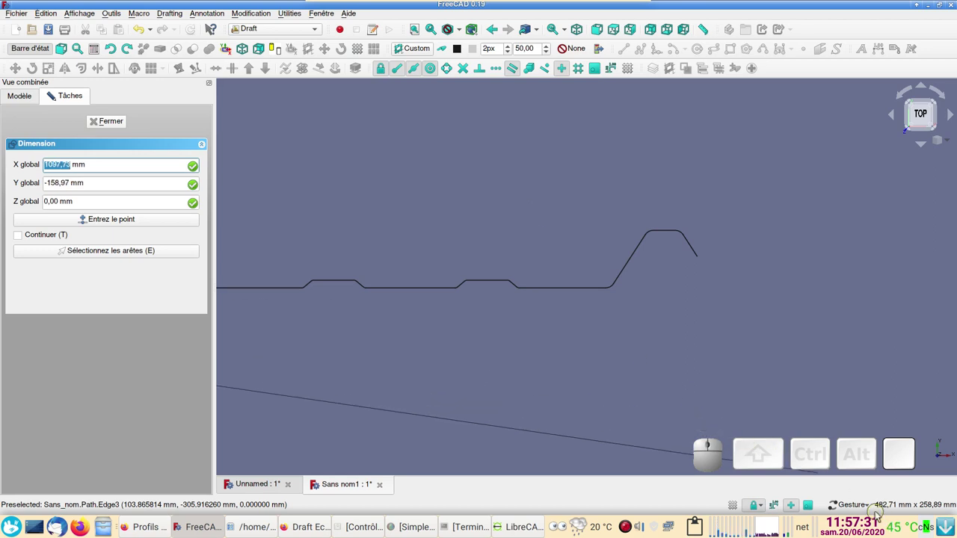
pyautogui.click(875, 511)
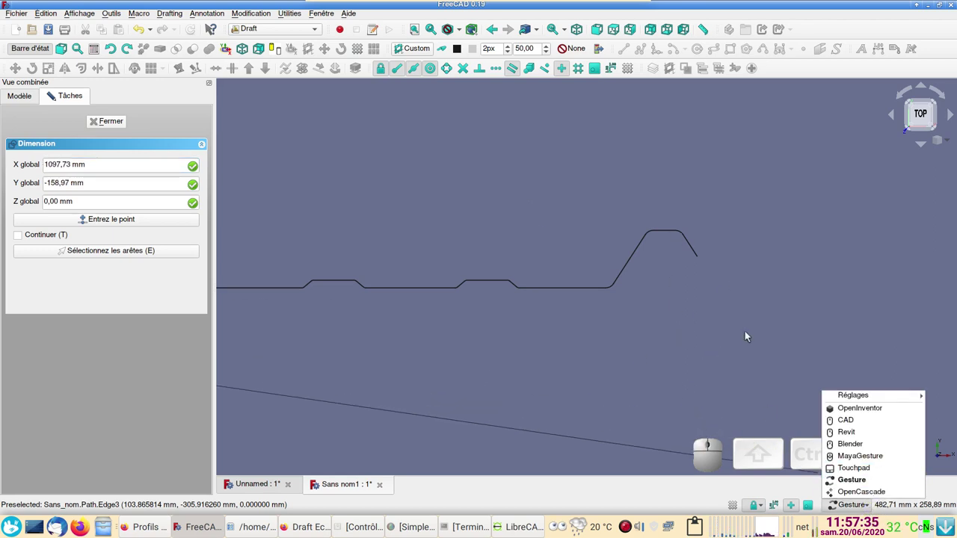
pyautogui.rightClick(750, 335)
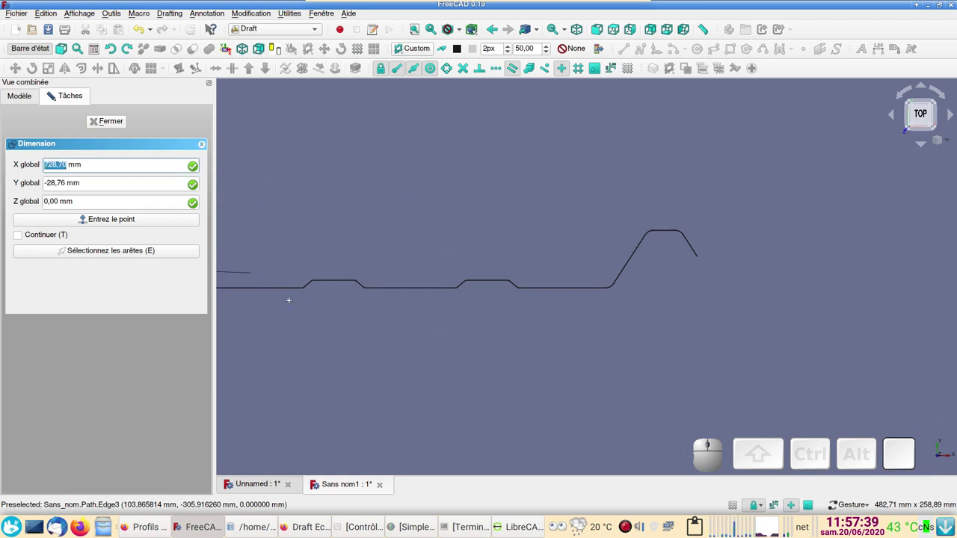
pyautogui.scroll(3)
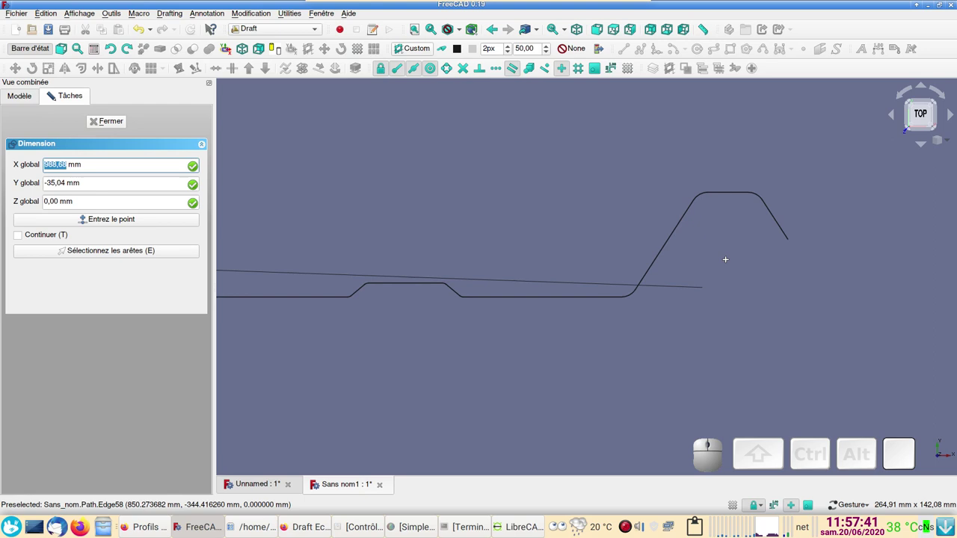
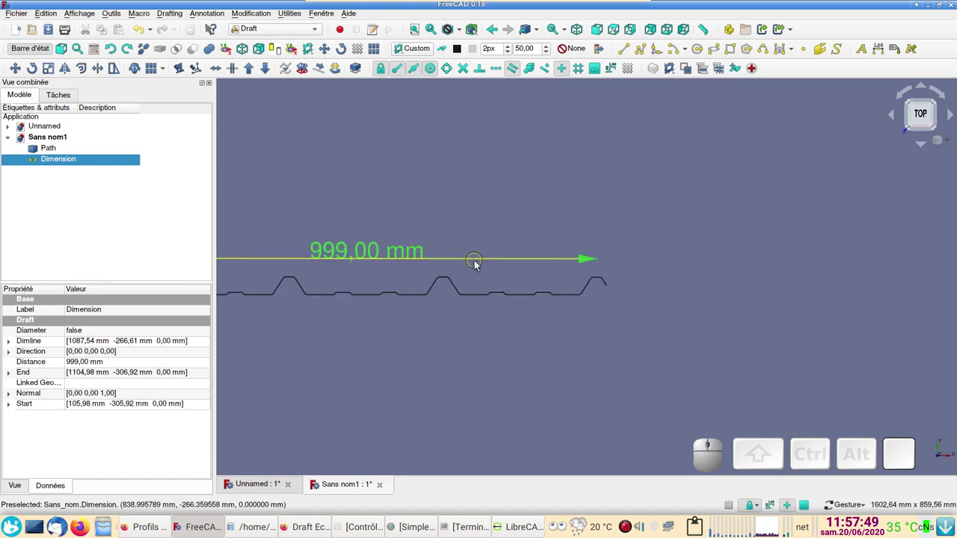
pyautogui.middleClick(467, 232)
pyautogui.moveTo(428, 212); pyautogui.dragTo(569, 213)
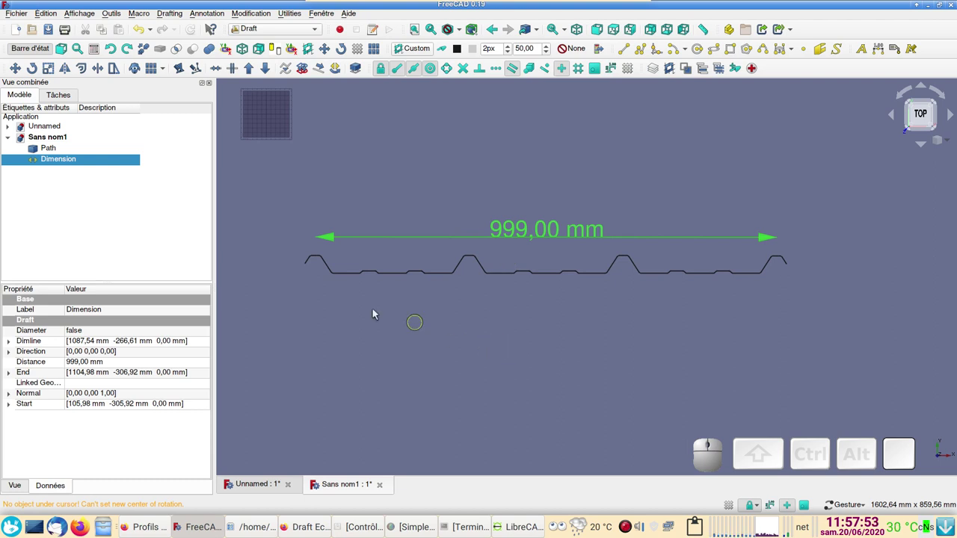
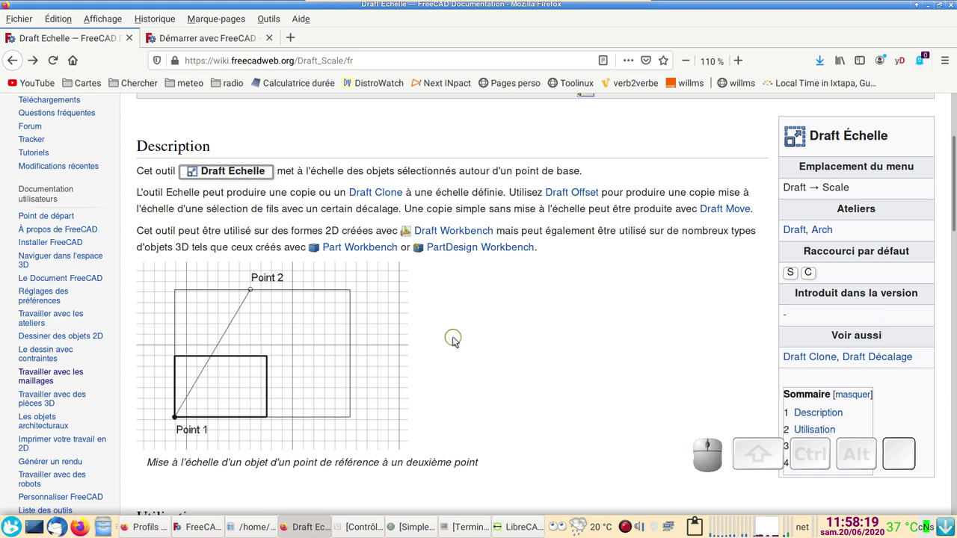
# Browse the FreeCAD wiki page on Draft Scale in Firefox.
pyautogui.middleClick(460, 345)
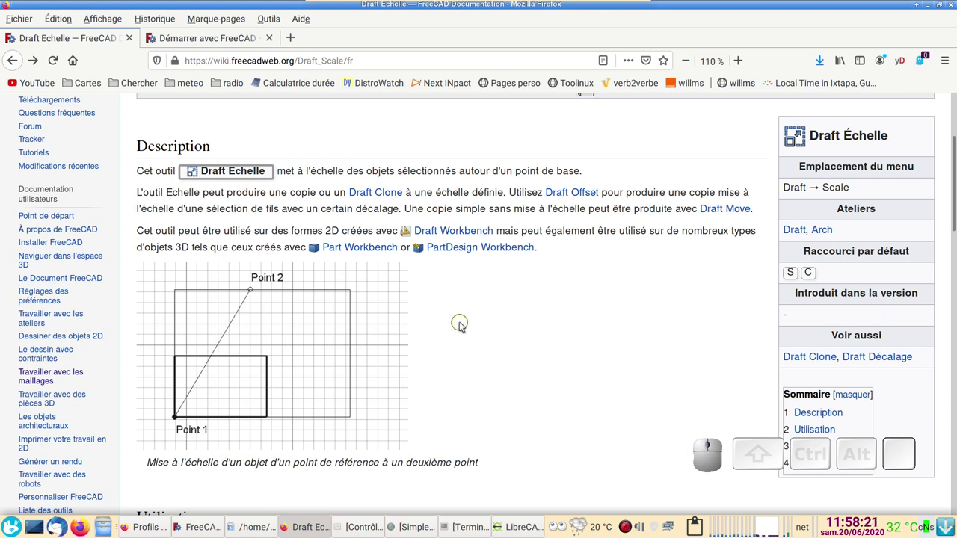
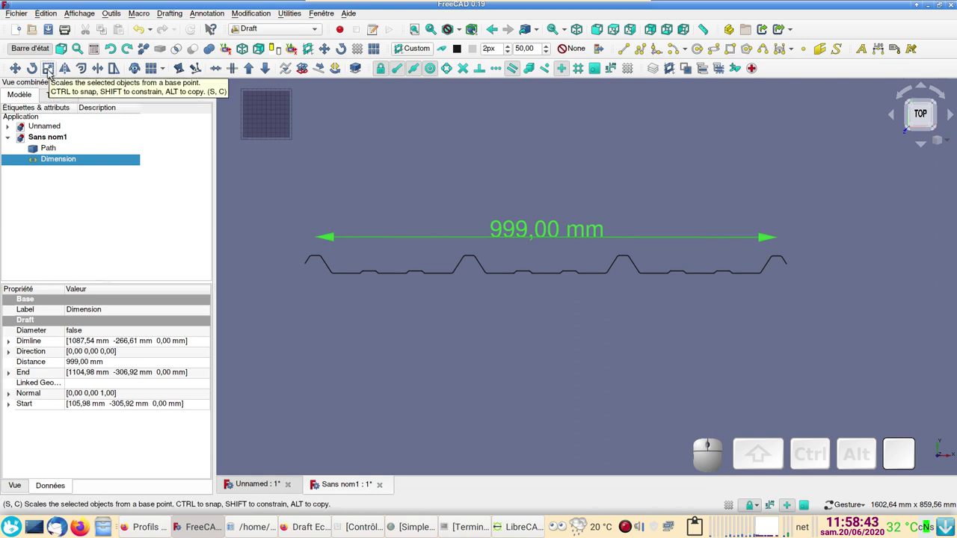
# Start Draft Scale on Path with base point 0,0,0, reaching the scale factor panel.
pyautogui.click(59, 149)
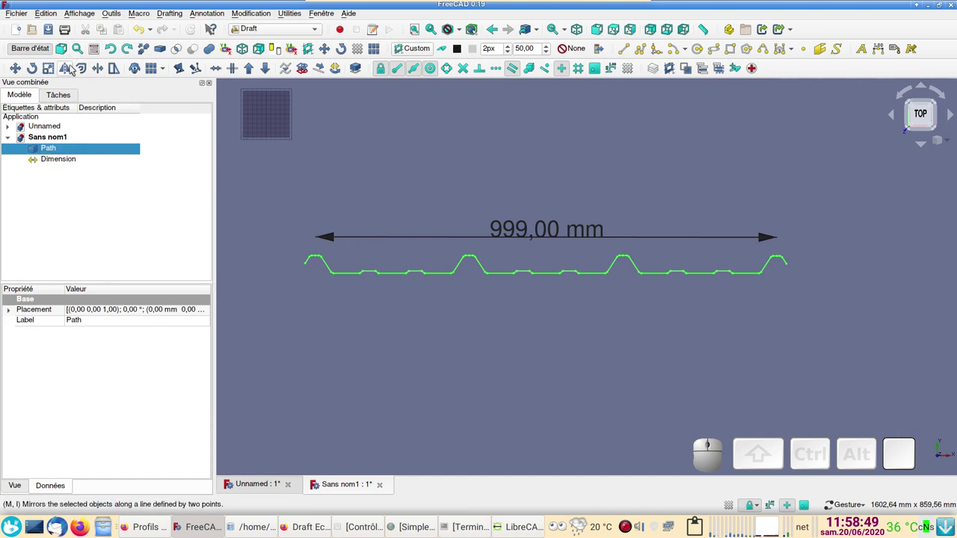
pyautogui.click(47, 71)
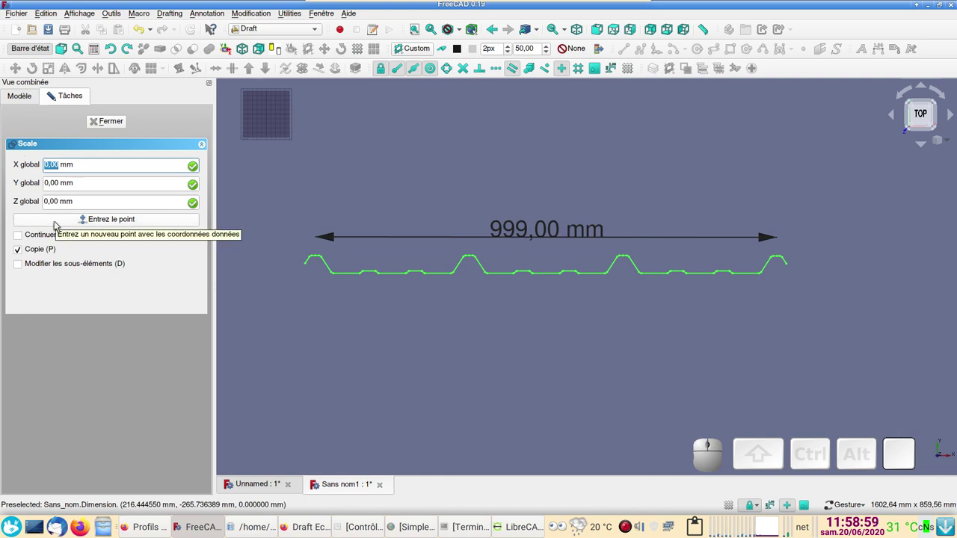
pyautogui.click(60, 223)
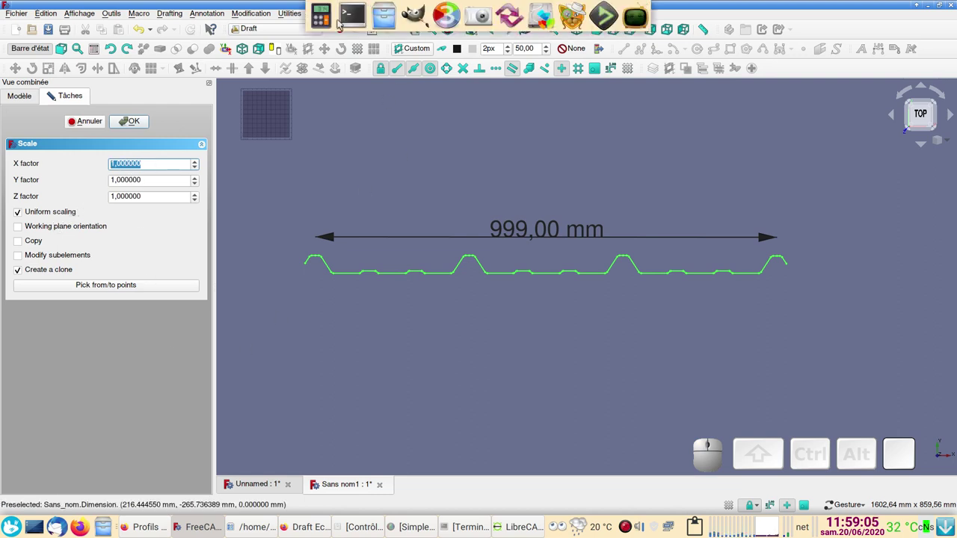
# Compute 1000 ÷ 999 in Calculator, giving 1,001001001.
pyautogui.click(327, 19)
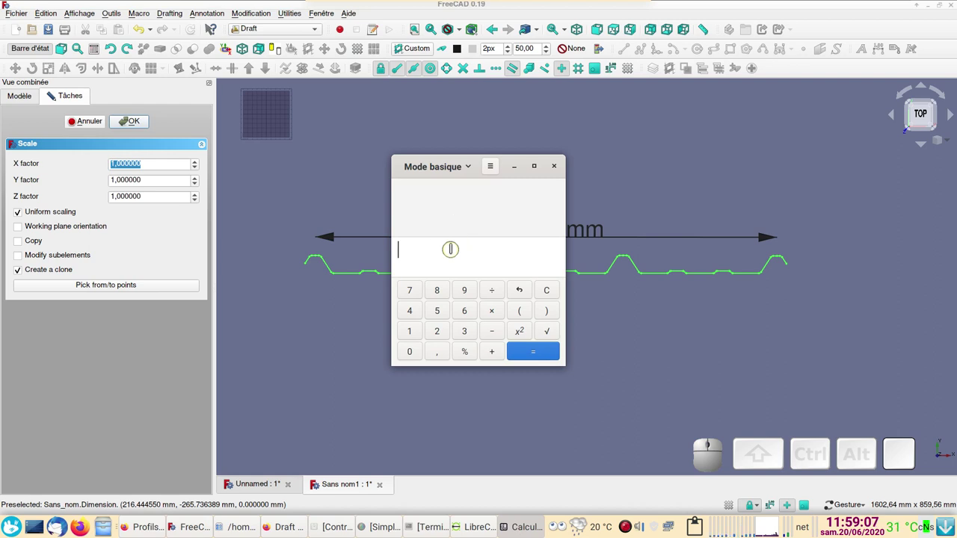
pyautogui.press('1')
pyautogui.press('0')
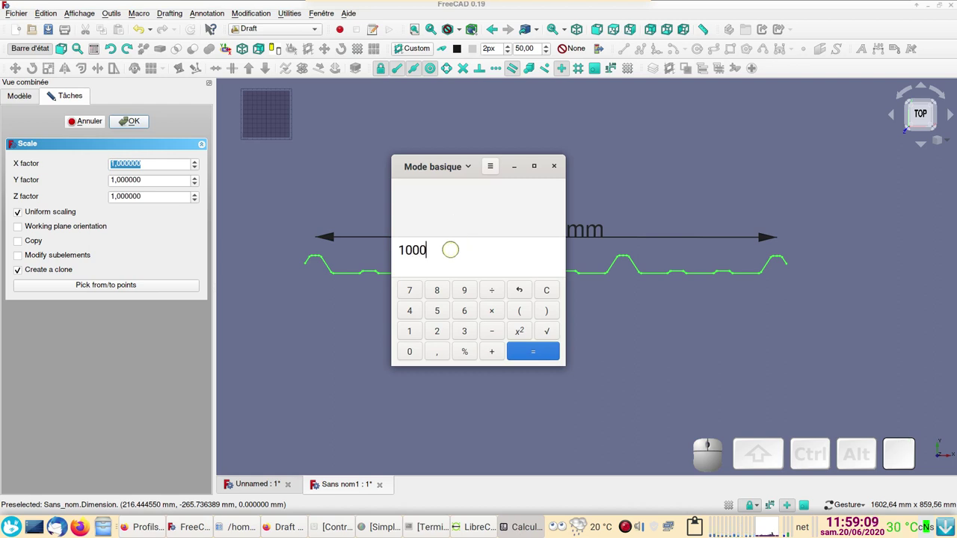
pyautogui.press('/')
pyautogui.press('9')
pyautogui.press('Return')
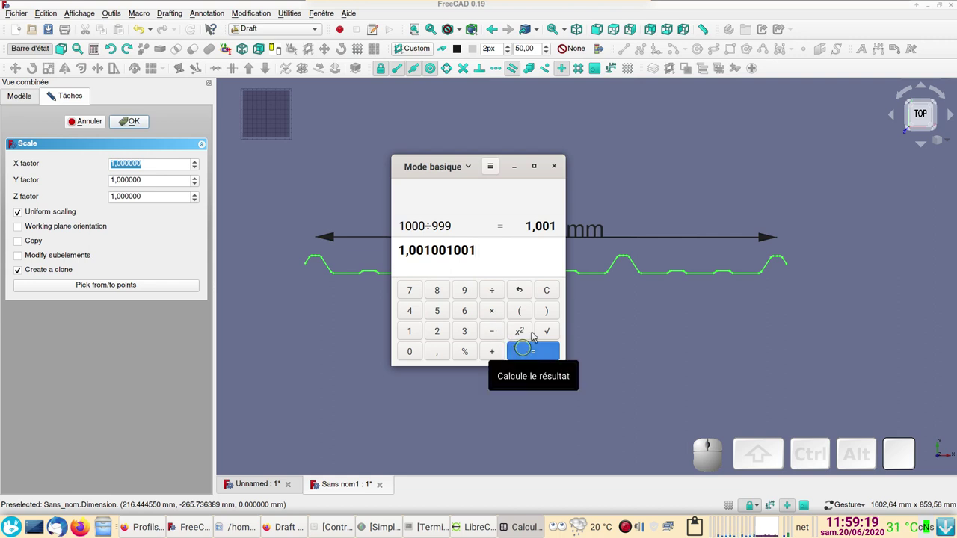
# Apply a uniform scale factor of 1,001001 as a clone of Path, then select the original Path.
pyautogui.click(560, 169)
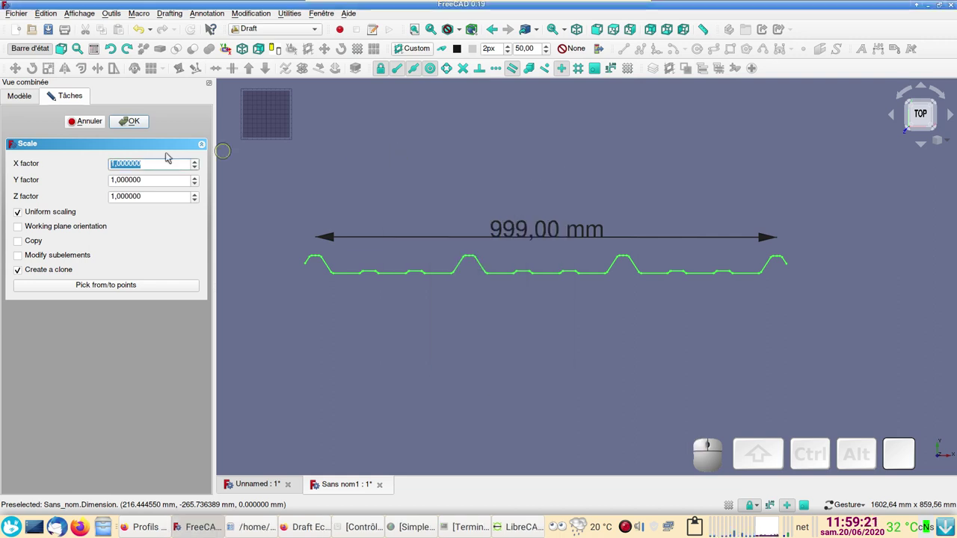
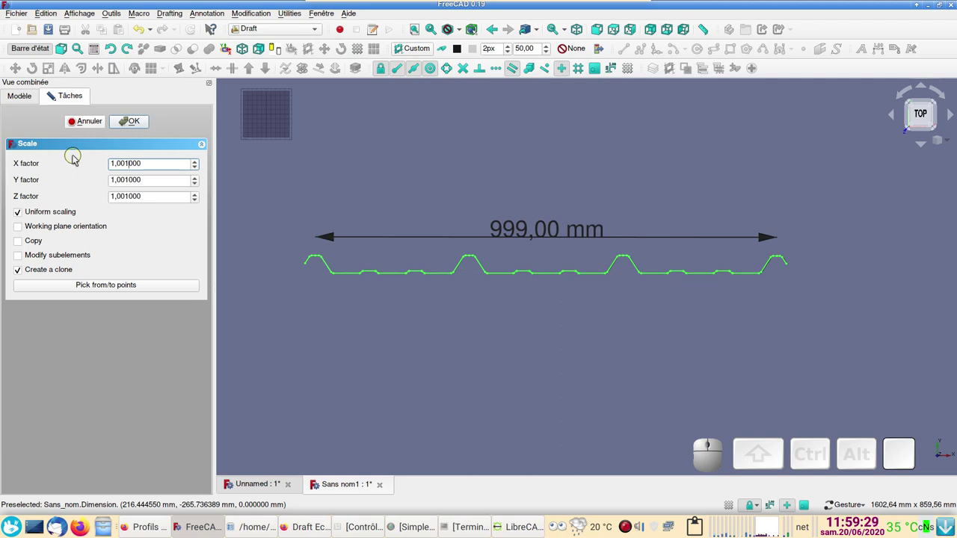
pyautogui.press('Delete')
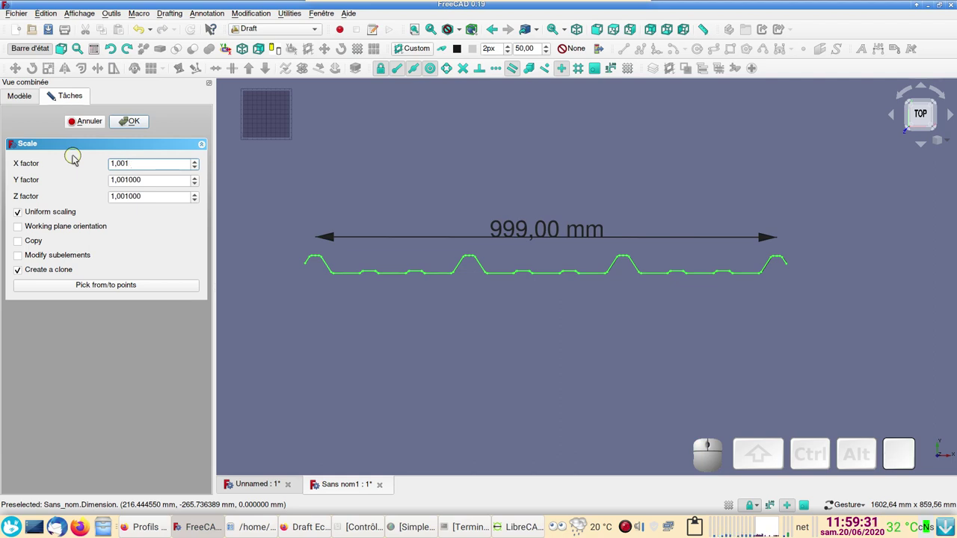
pyautogui.press('0')
pyautogui.press('1')
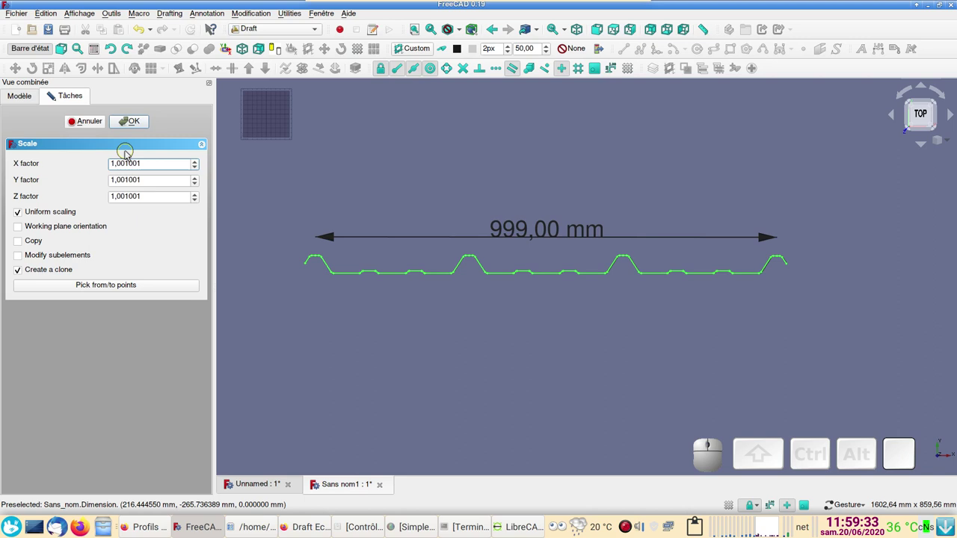
pyautogui.click(143, 124)
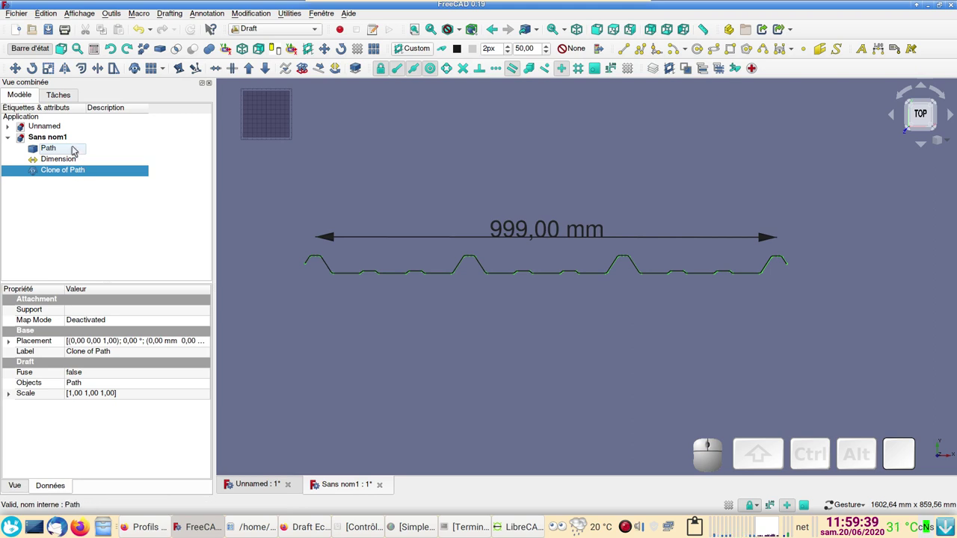
pyautogui.click(78, 150)
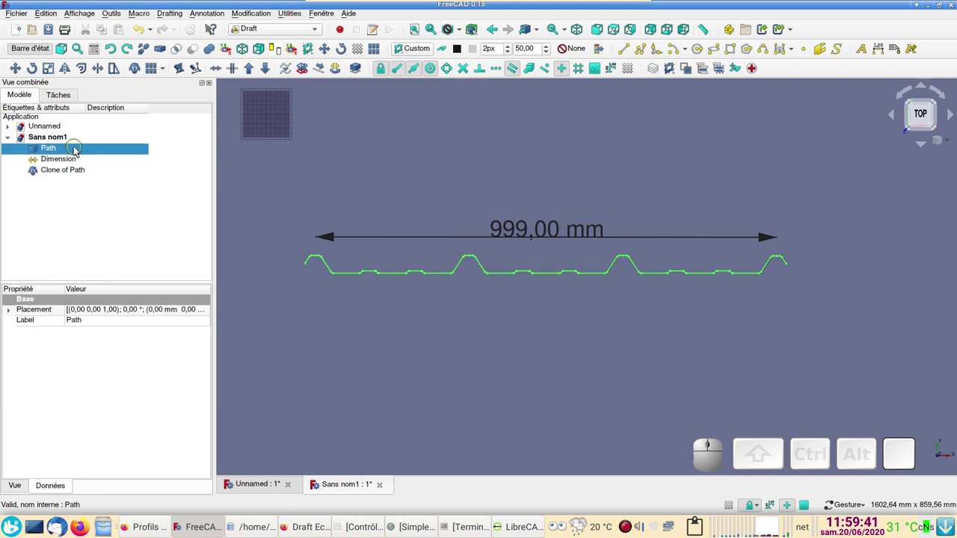
# Hide the original Path, select Clone of Path and zoom in on its left end.
pyautogui.press('space')
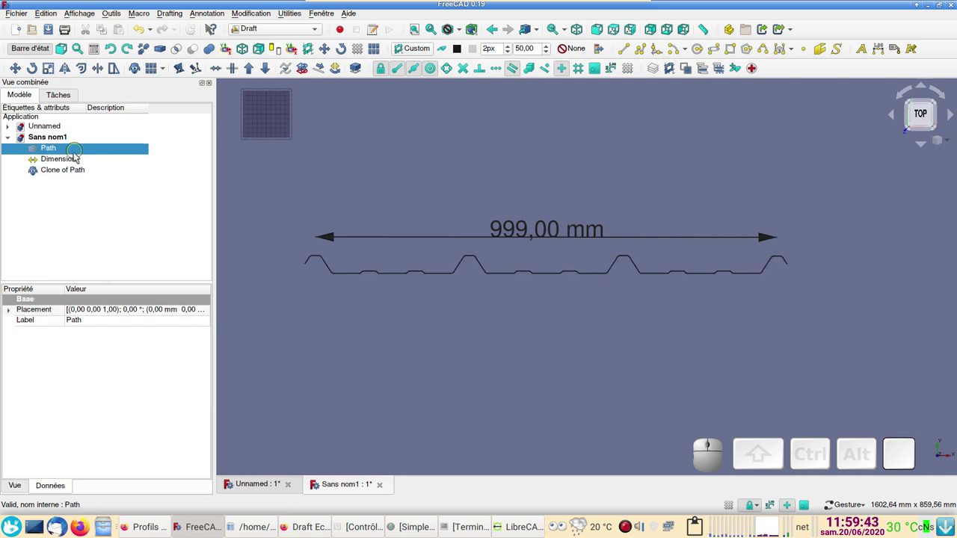
pyautogui.click(72, 172)
pyautogui.scroll(3)
pyautogui.scroll(3)
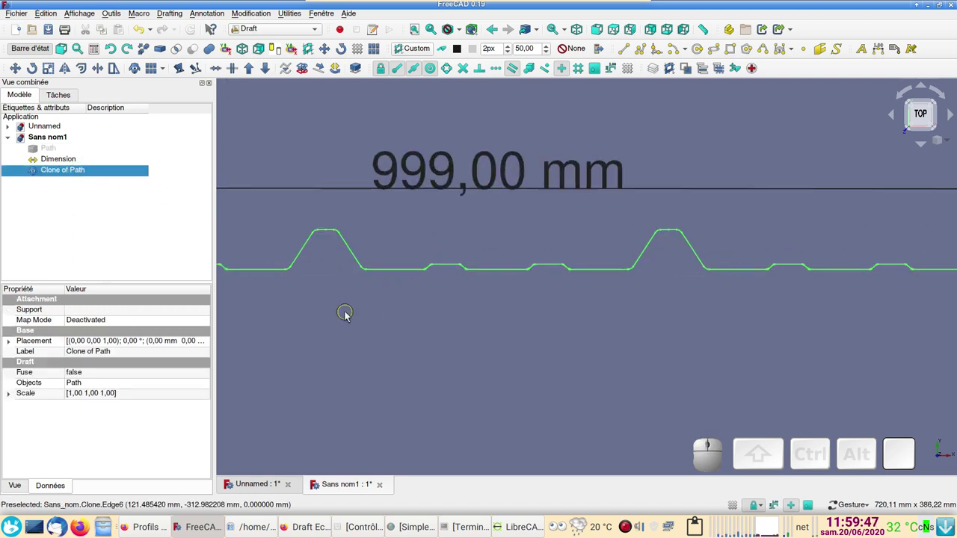
pyautogui.middleClick(343, 317)
pyautogui.moveTo(369, 345); pyautogui.dragTo(652, 344)
pyautogui.scroll(3)
pyautogui.rightClick(367, 273)
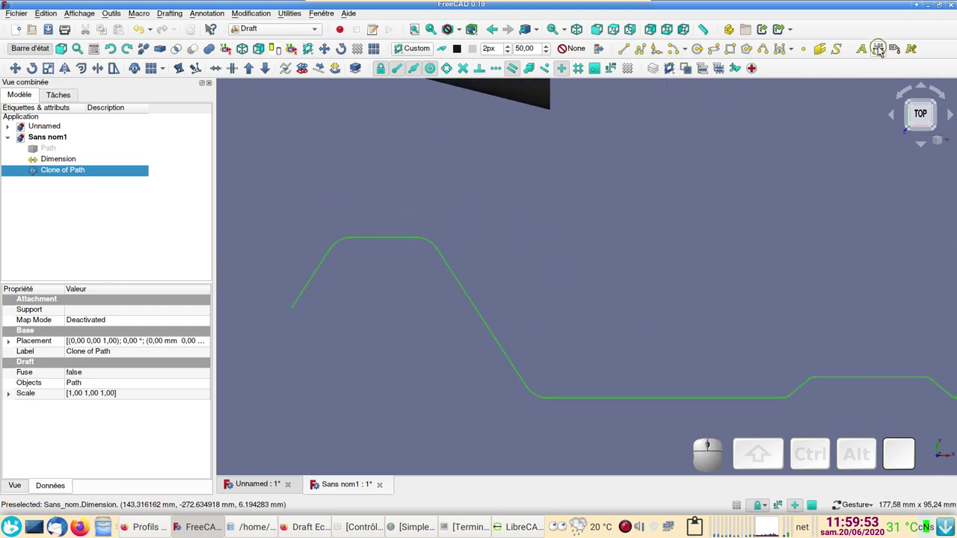
pyautogui.click(418, 51)
pyautogui.click(136, 236)
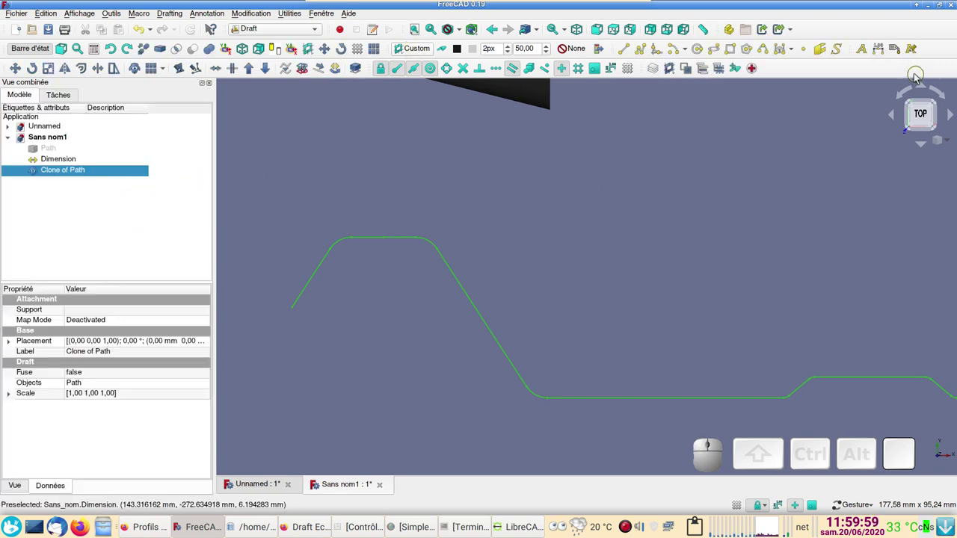
# Start a Draft dimension snapped to the clone's left end, heading for its right end.
pyautogui.click(886, 48)
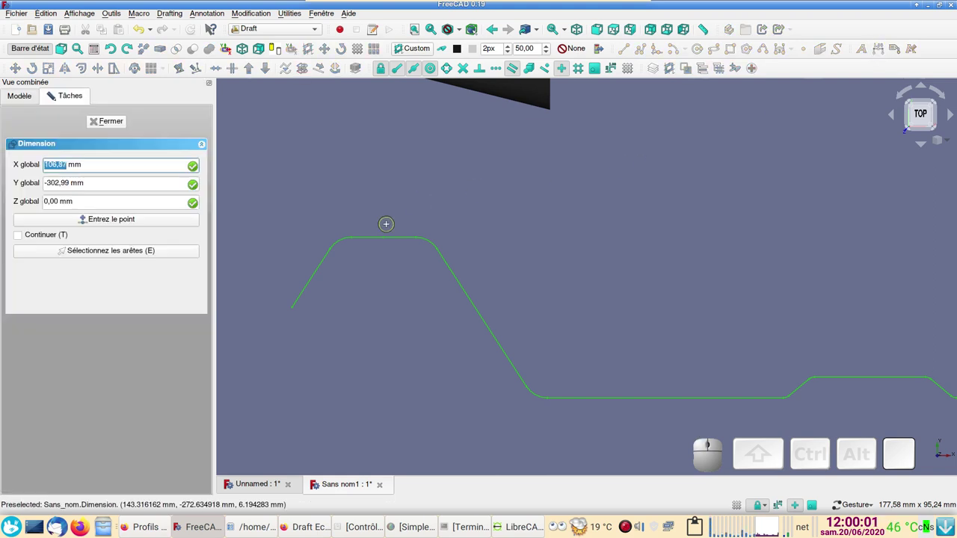
pyautogui.click(124, 125)
pyautogui.click(885, 53)
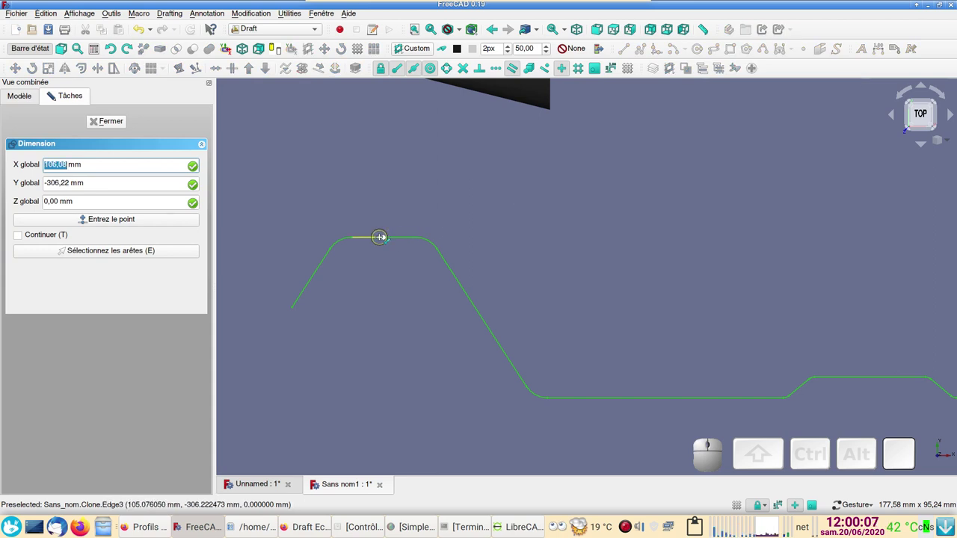
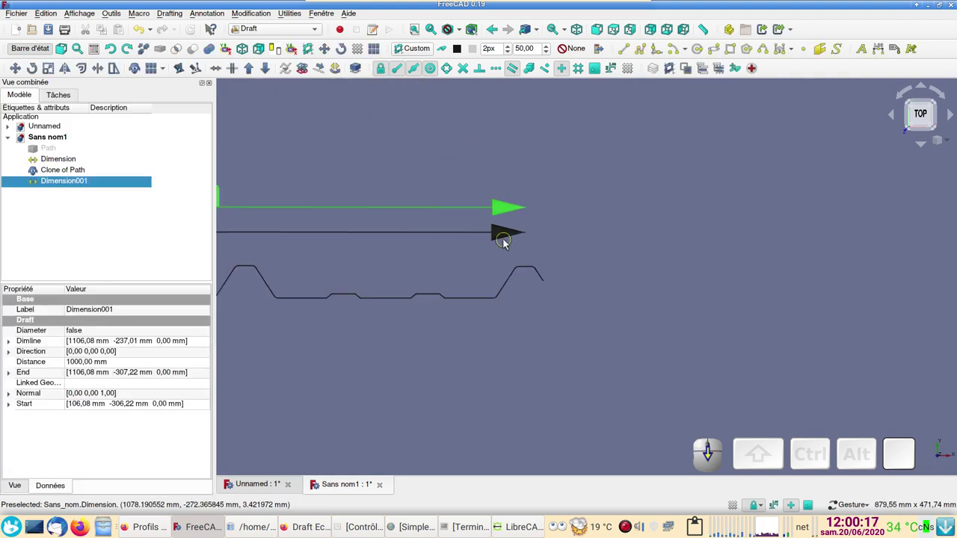
# Hide the old 999,00 mm dimension so only Dimension001 reading 1000,00 mm shows.
pyautogui.middleClick(419, 206)
pyautogui.moveTo(422, 178); pyautogui.dragTo(175, 187)
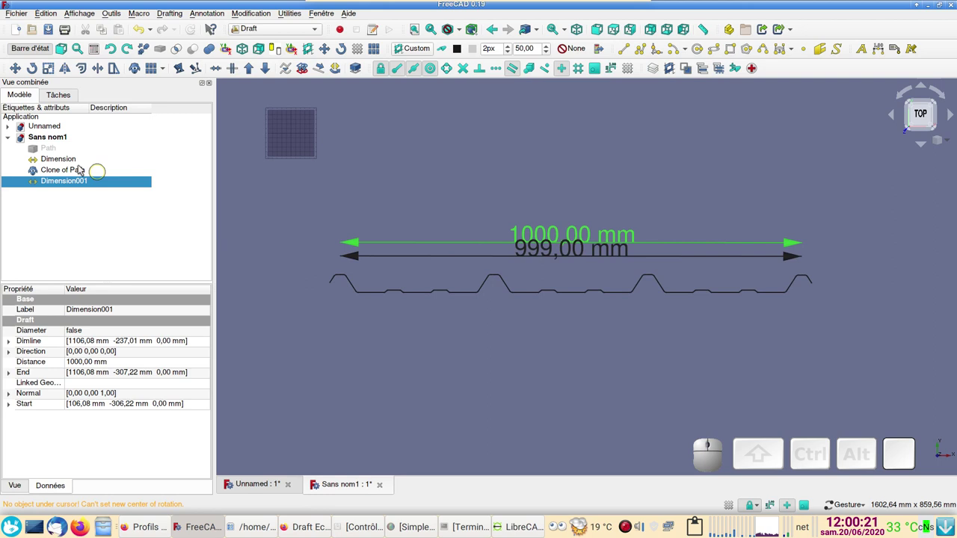
pyautogui.click(78, 165)
pyautogui.press('space')
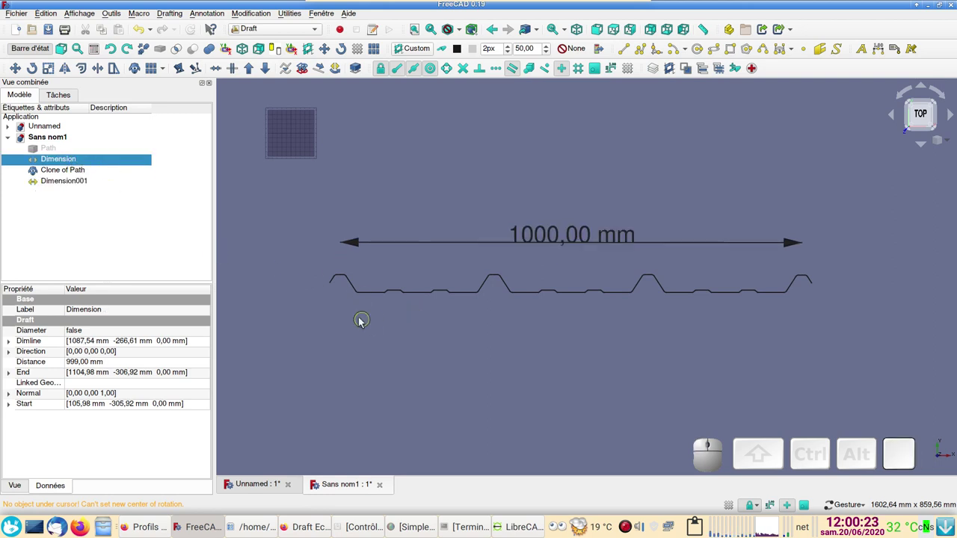
# Zoom back in on the profile's left end to inspect it.
pyautogui.scroll(3)
pyautogui.middleClick(302, 355)
pyautogui.moveTo(314, 253); pyautogui.dragTo(564, 323)
pyautogui.scroll(3)
pyautogui.scroll(3)
pyautogui.scroll(-3)
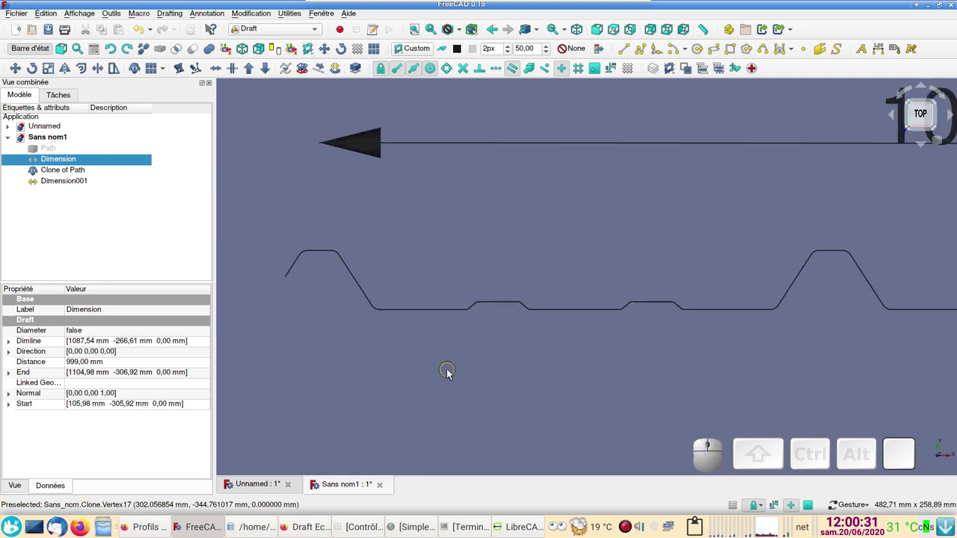
pyautogui.scroll(3)
pyautogui.rightClick(363, 249)
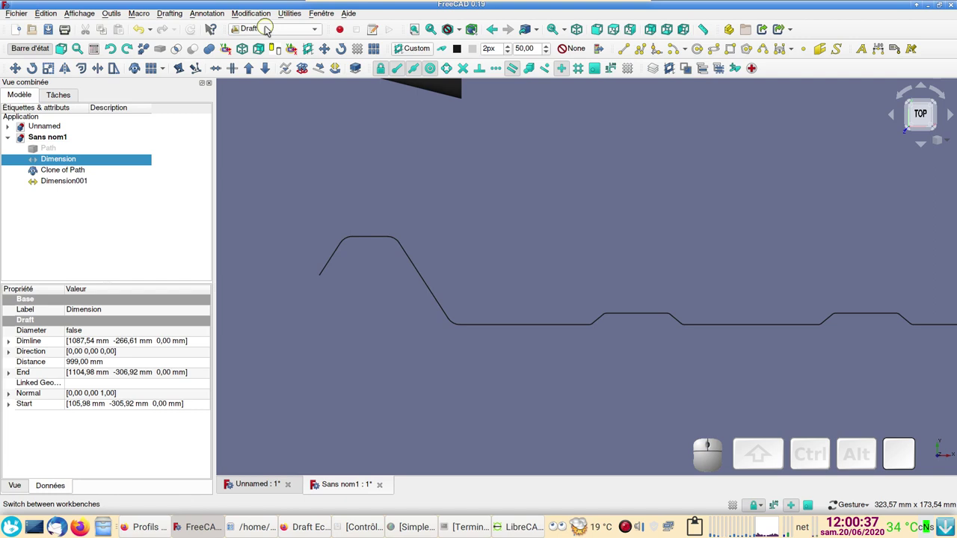
# Switch to the Part workbench, select Clone of Path and list the 3D/2D Offset choices.
pyautogui.click(270, 30)
pyautogui.click(179, 62)
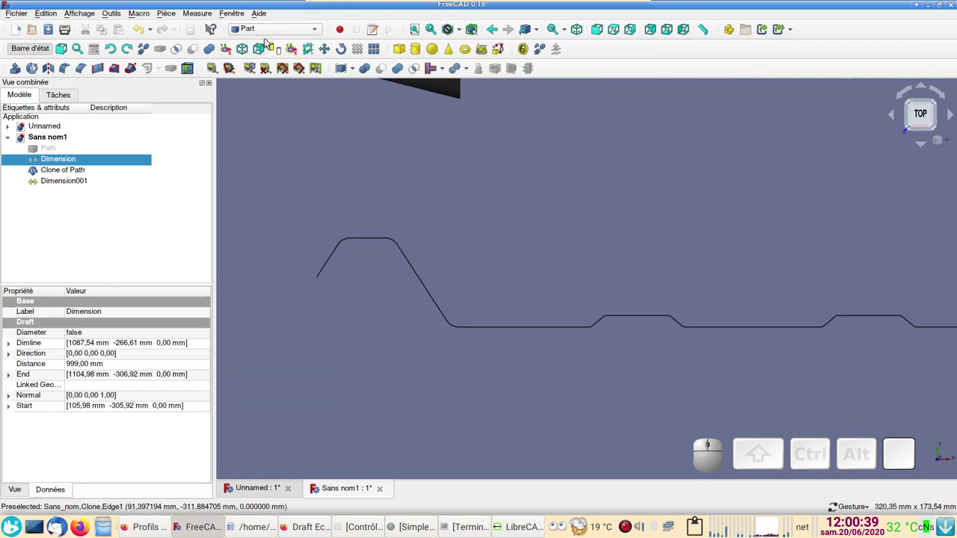
pyautogui.click(208, 44)
pyautogui.click(161, 72)
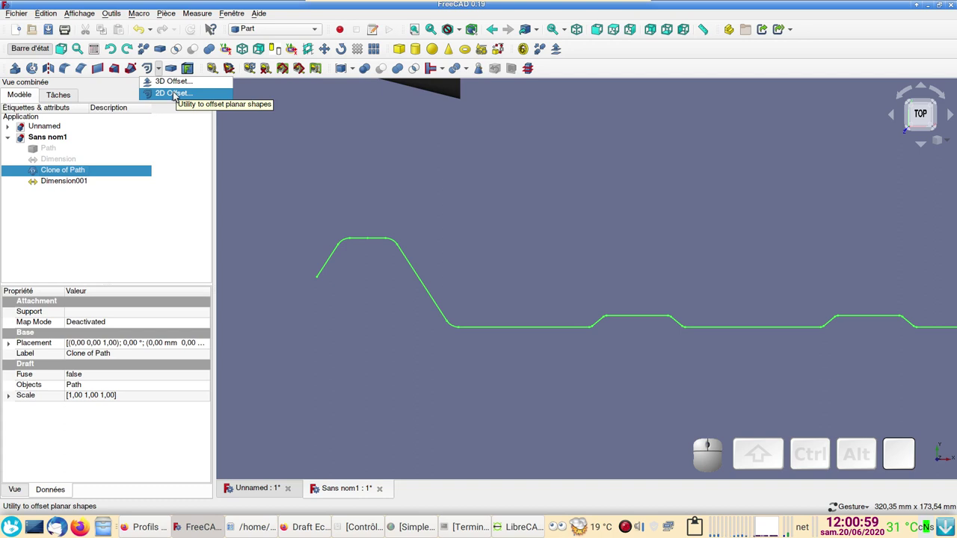
# Create an Offset2D of the clone: 1,00 mm, mode Couche (Skin), Remplir le décalage ticked.
pyautogui.click(178, 95)
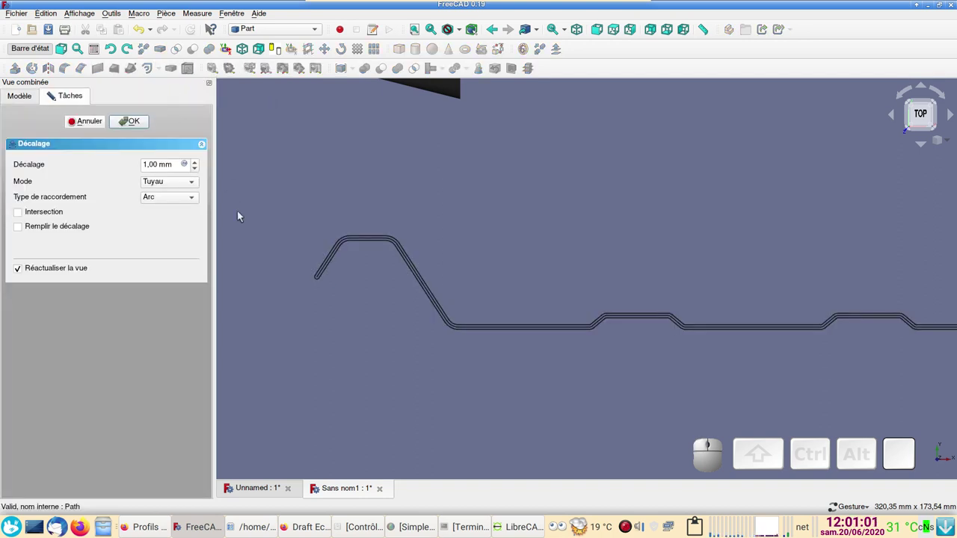
pyautogui.scroll(3)
pyautogui.middleClick(309, 291)
pyautogui.moveTo(320, 228); pyautogui.dragTo(246, 249)
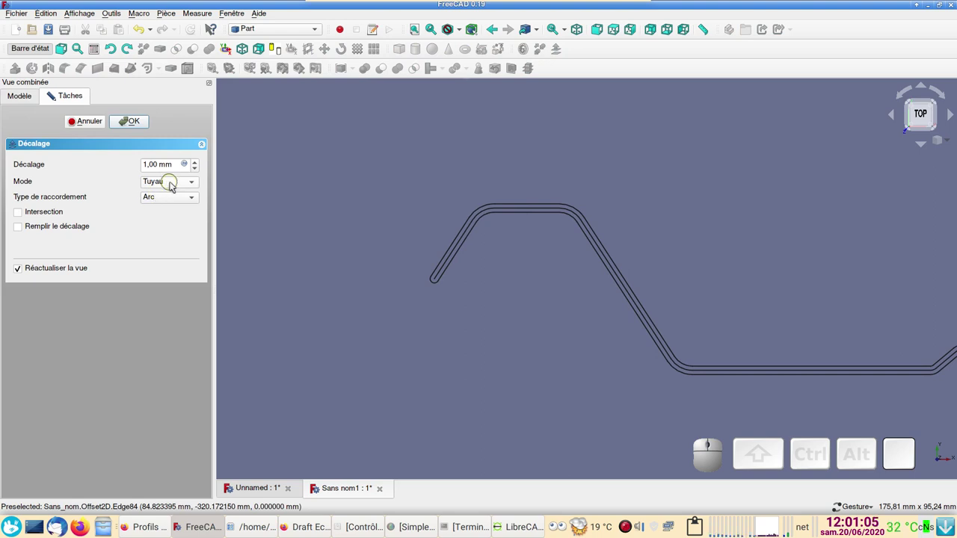
pyautogui.scroll(3)
pyautogui.rightClick(396, 297)
pyautogui.click(170, 183)
pyautogui.click(177, 174)
pyautogui.scroll(-3)
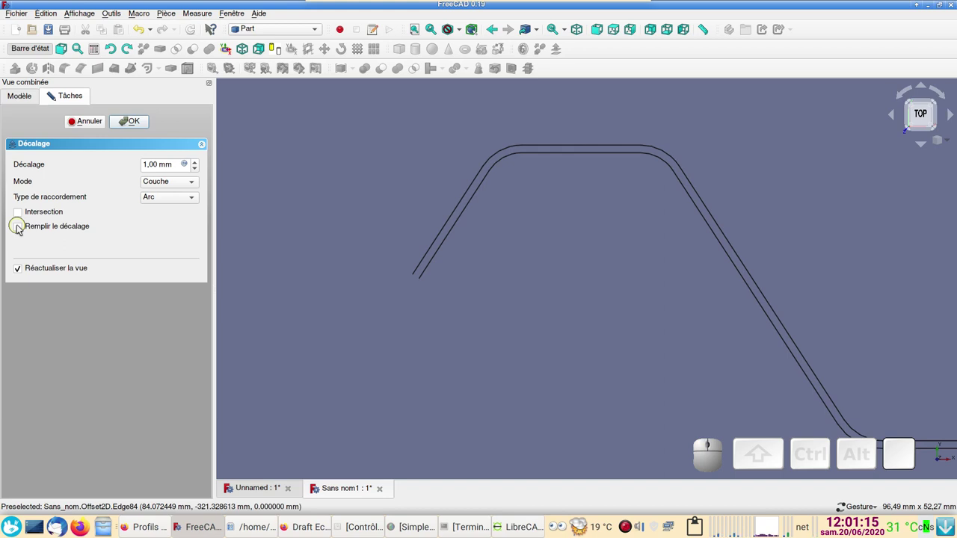
pyautogui.click(22, 227)
pyautogui.scroll(-3)
pyautogui.scroll(3)
pyautogui.click(128, 124)
# Expand Offset2D in the tree and toggle the source Clone of Path's visibility.
pyautogui.scroll(-3)
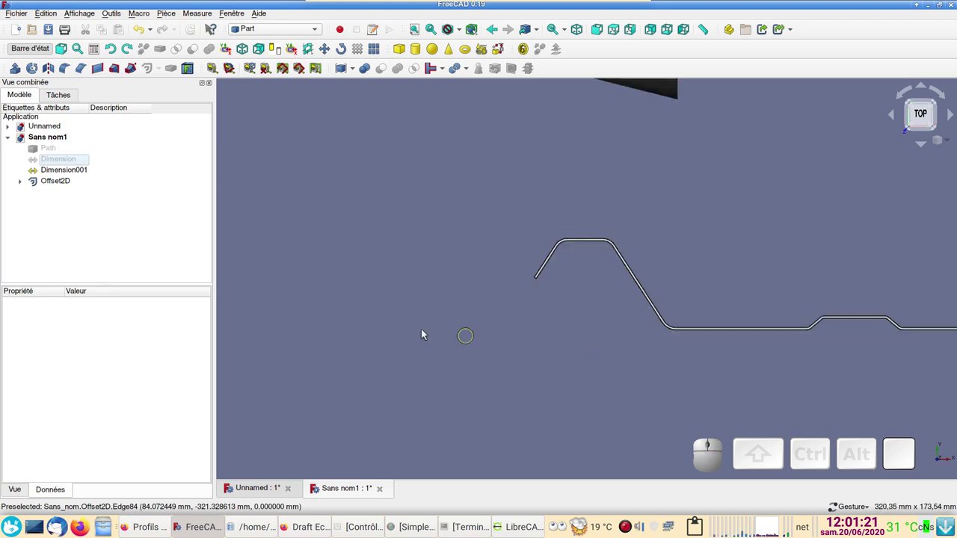
pyautogui.scroll(-3)
pyautogui.click(62, 185)
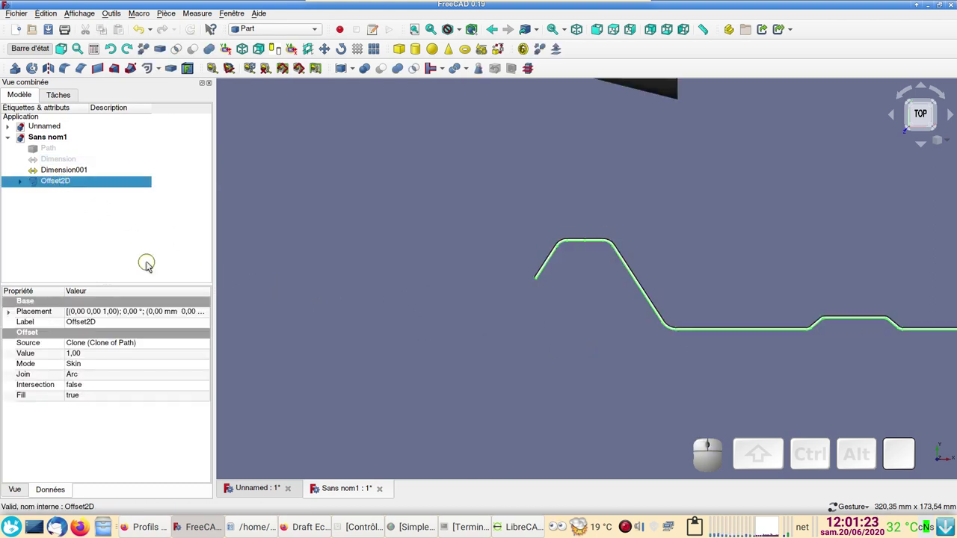
pyautogui.scroll(-3)
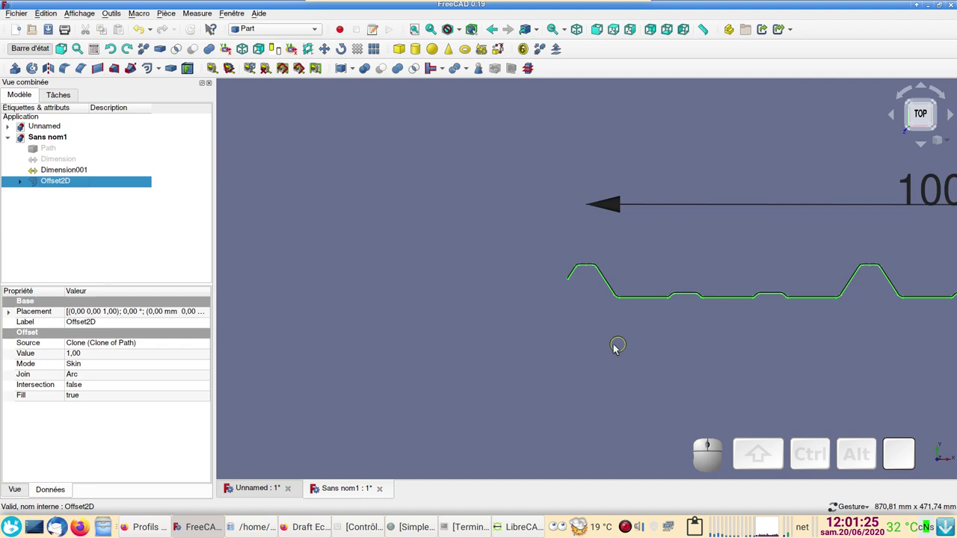
pyautogui.scroll(3)
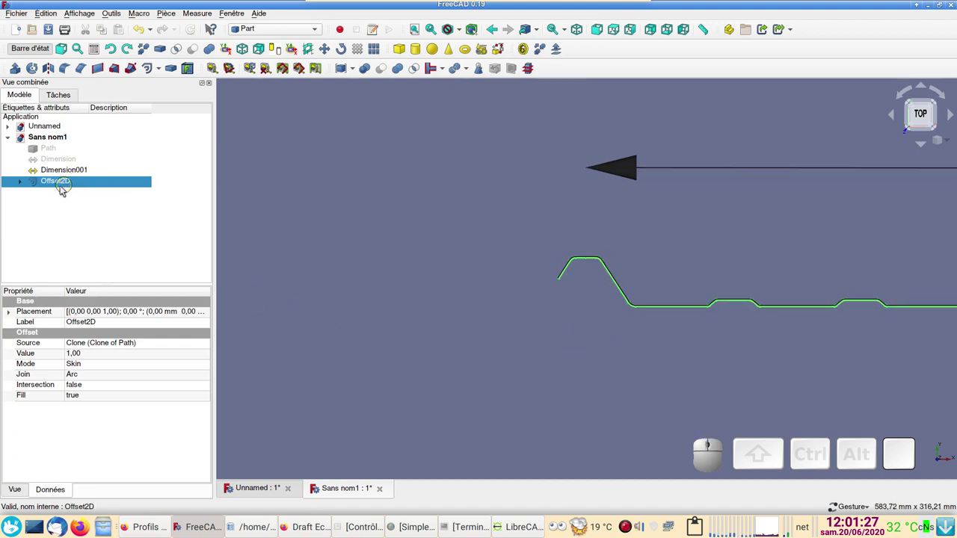
pyautogui.click(23, 185)
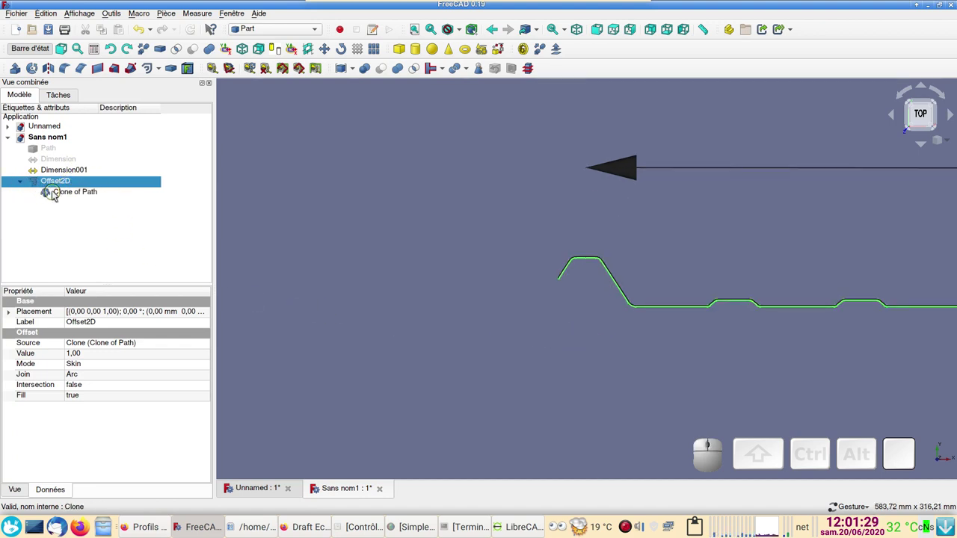
pyautogui.click(60, 192)
pyautogui.press('space')
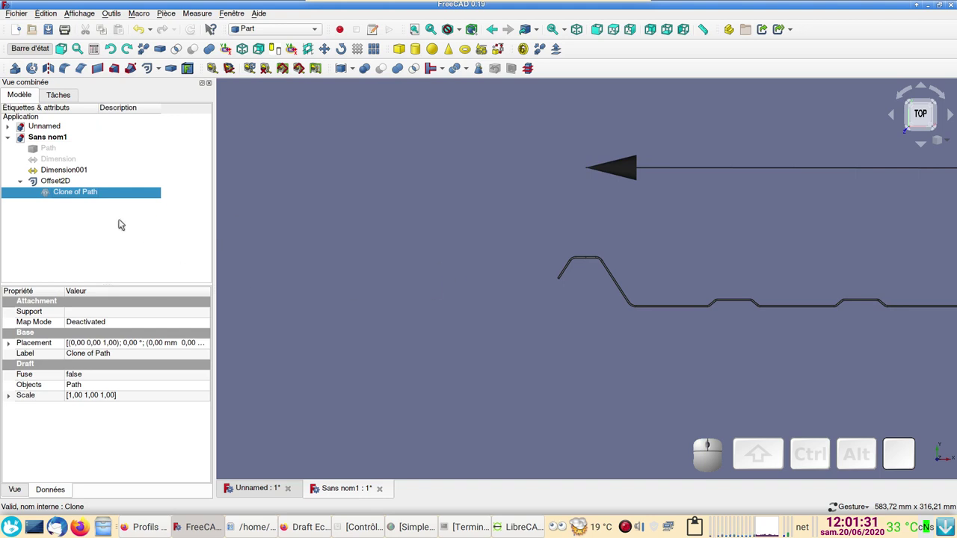
pyautogui.press('space')
pyautogui.scroll(3)
pyautogui.middleClick(606, 351)
pyautogui.scroll(3)
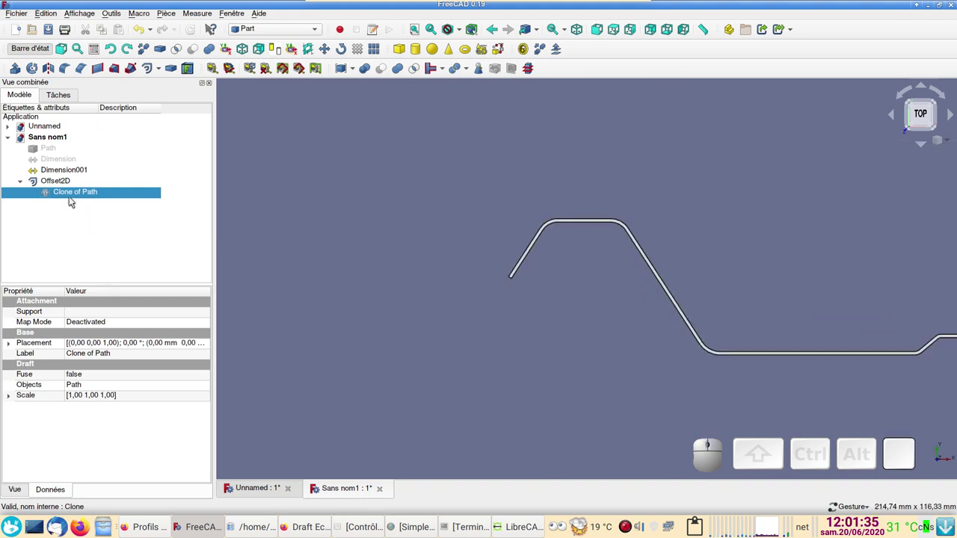
# Extrude Offset2D 6000 mm along custom direction Z −1 into the long sheet.
pyautogui.click(73, 187)
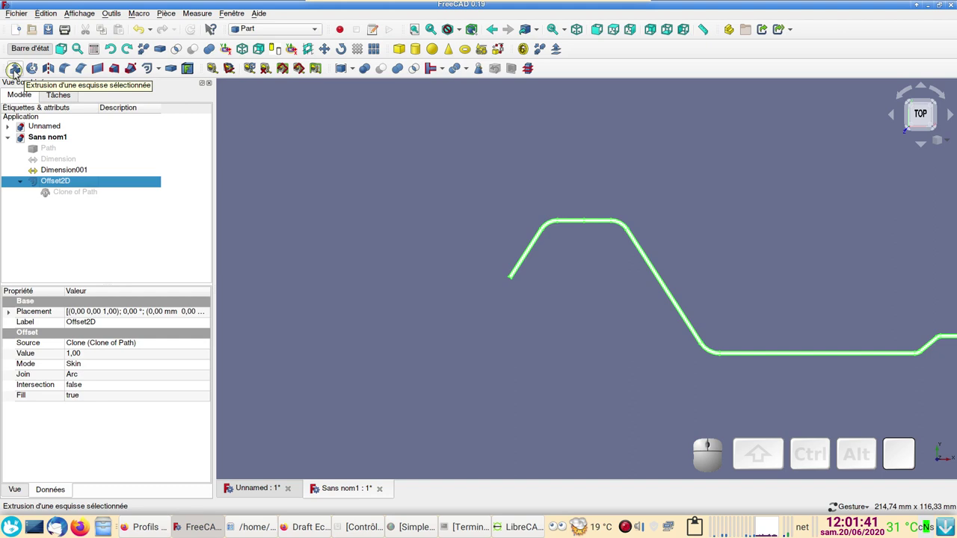
pyautogui.click(914, 465)
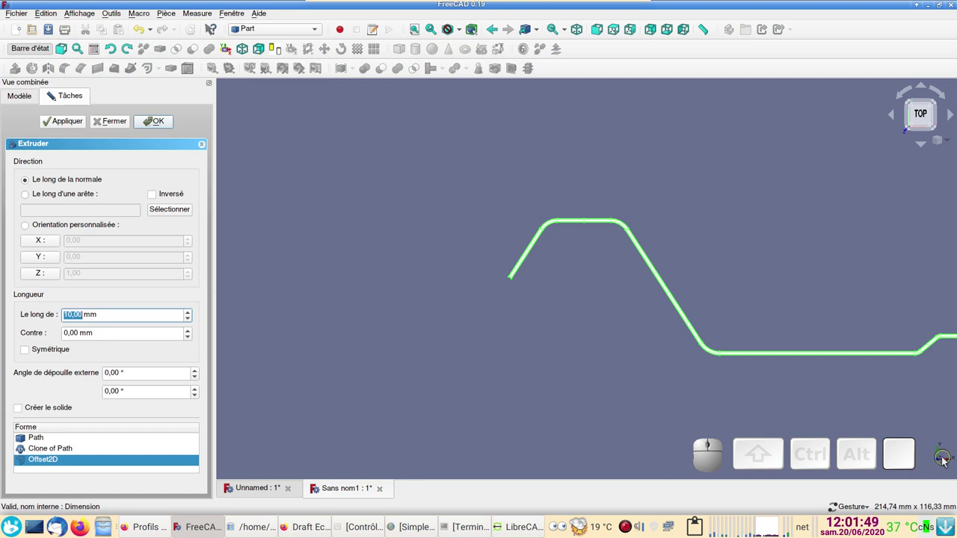
pyautogui.click(46, 276)
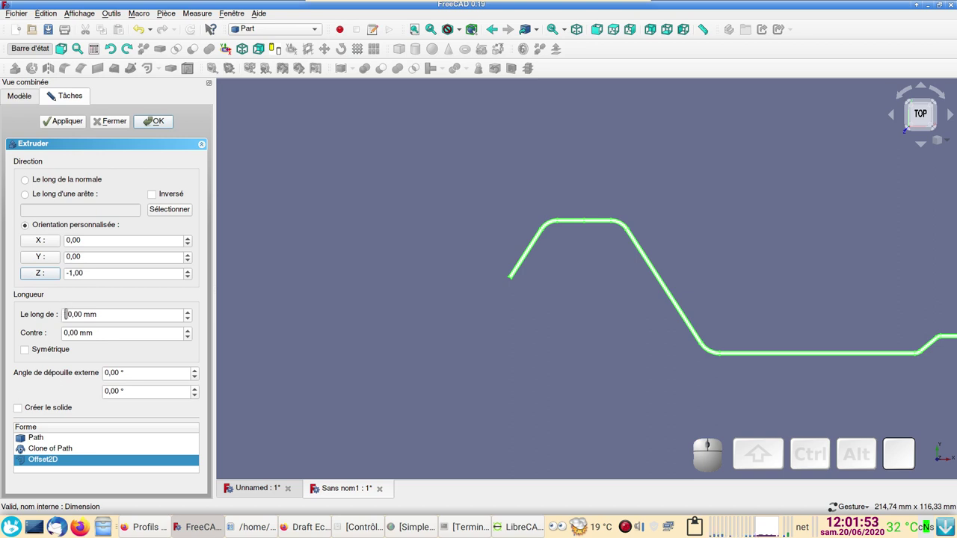
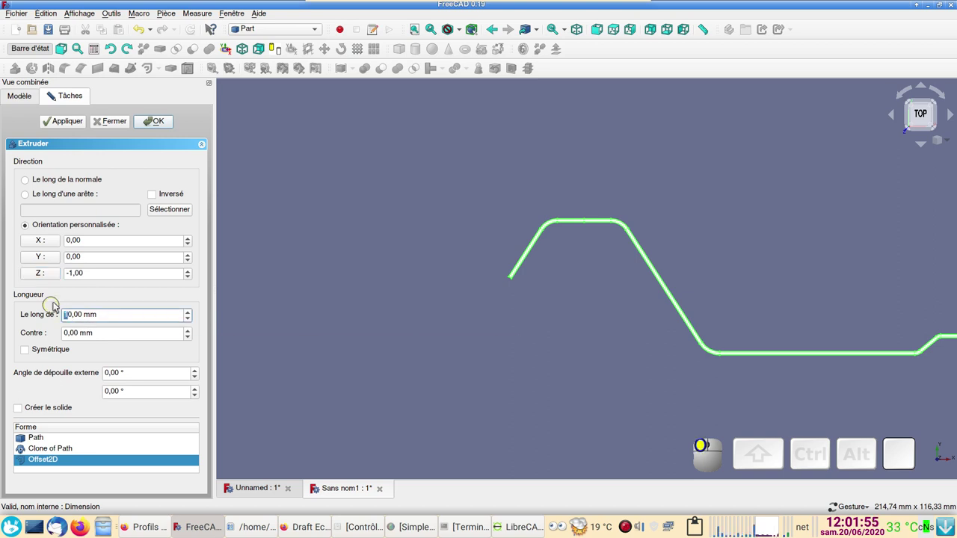
pyautogui.press('6')
pyautogui.press('0')
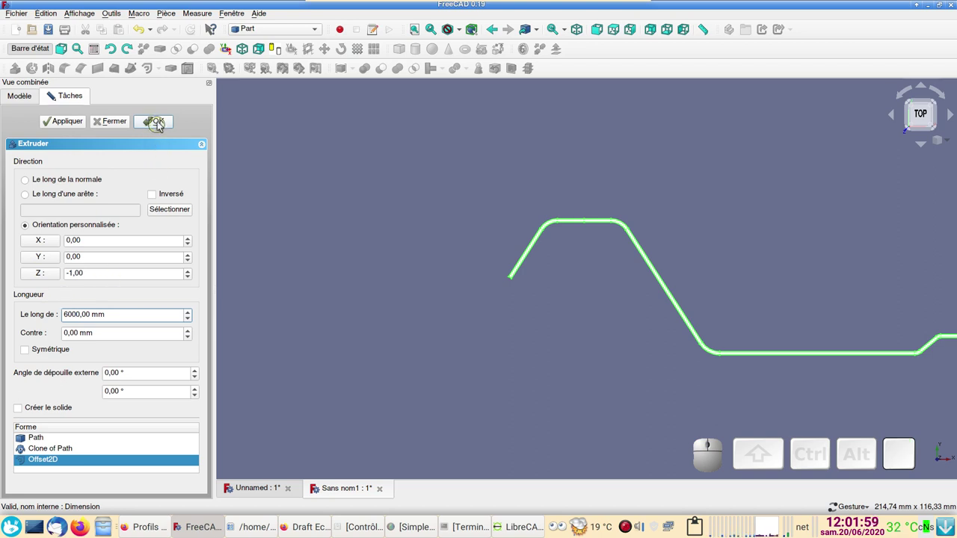
pyautogui.click(162, 124)
pyautogui.scroll(-3)
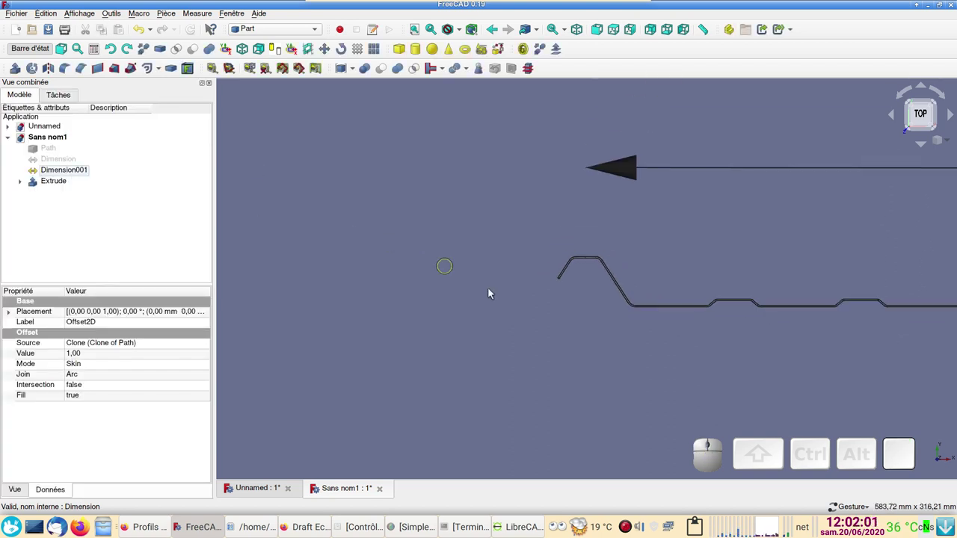
# Orbit and toggle perspective/orthographic (V,P) to view the sheet's full length.
pyautogui.click(604, 317)
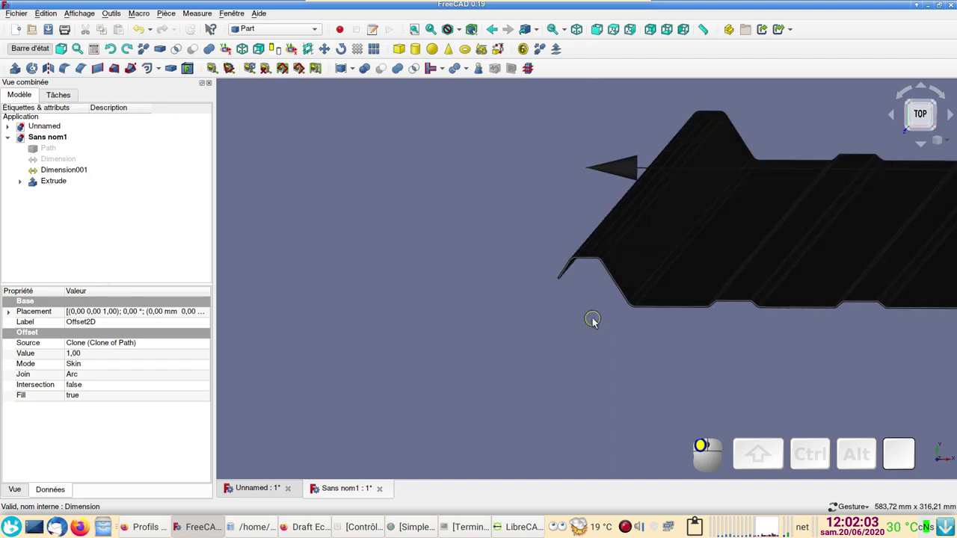
pyautogui.moveTo(659, 328); pyautogui.dragTo(622, 349)
pyautogui.press('v')
pyautogui.press('p')
pyautogui.scroll(-3)
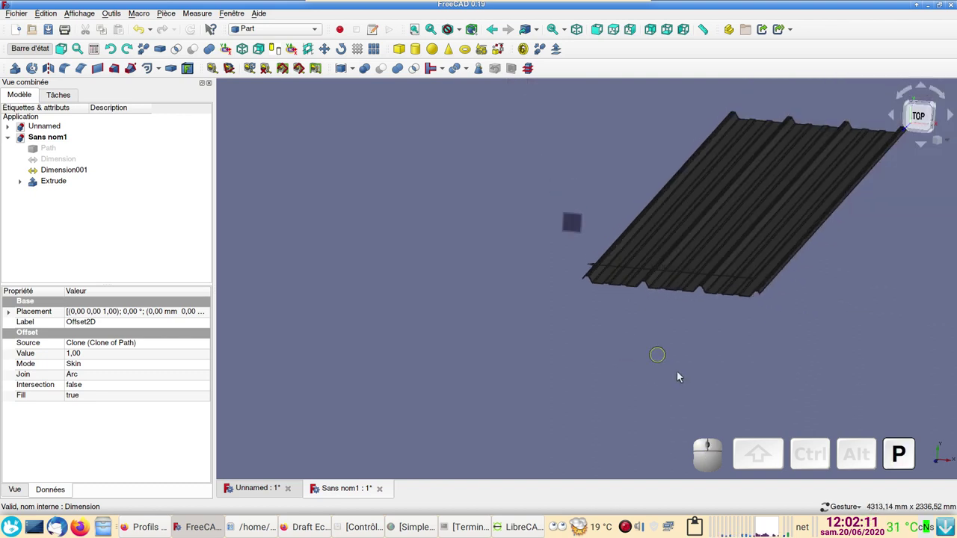
pyautogui.scroll(-3)
pyautogui.press('v')
pyautogui.press('p')
pyautogui.click(94, 20)
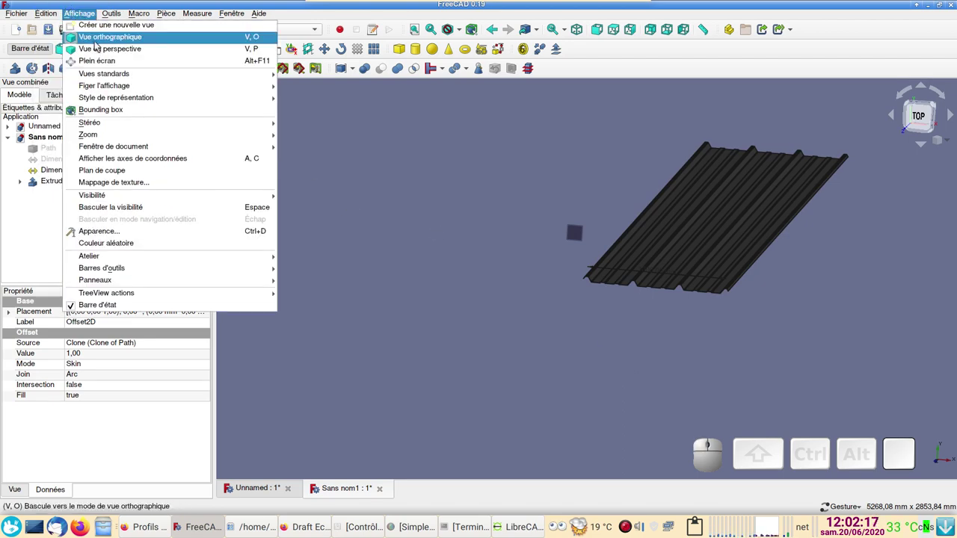
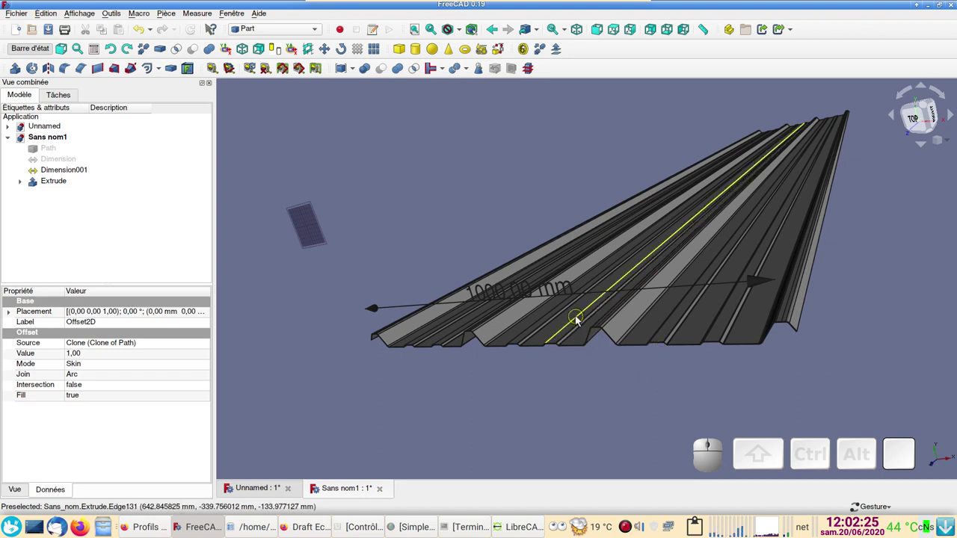
# Bring up the sheet's appearance panel (Ctrl+D) and set display mode to Shaded.
pyautogui.click(580, 320)
pyautogui.press('ctrl+d')
pyautogui.click(560, 323)
pyautogui.press('ctrl+d')
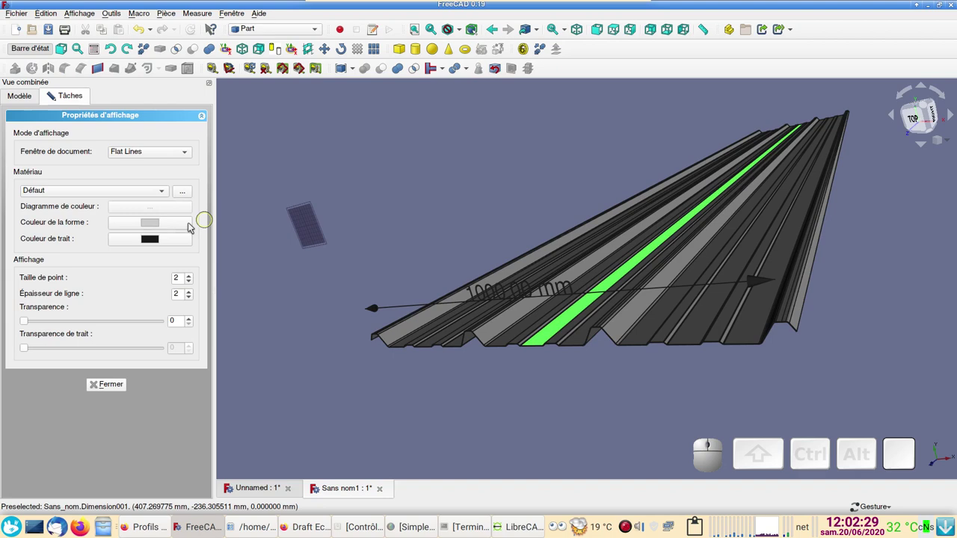
pyautogui.click(143, 153)
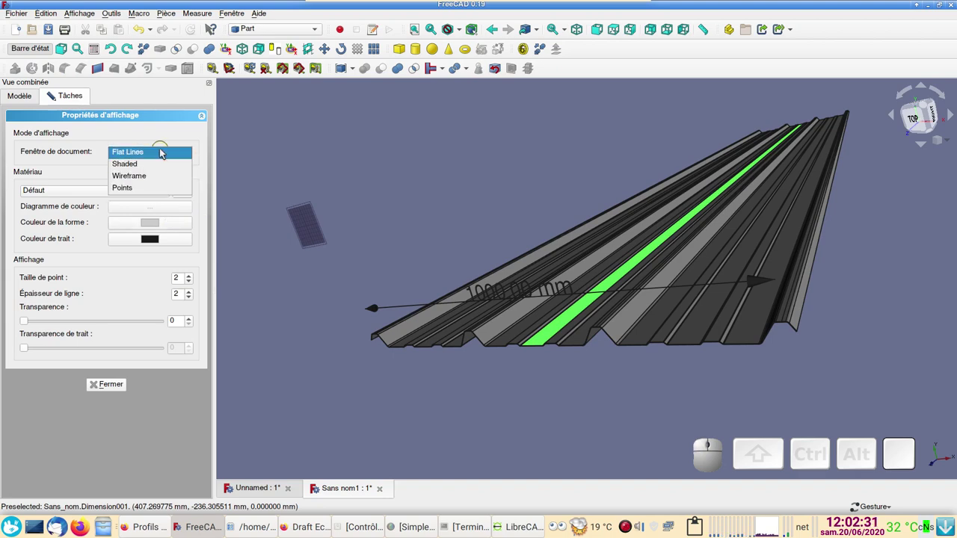
pyautogui.click(165, 167)
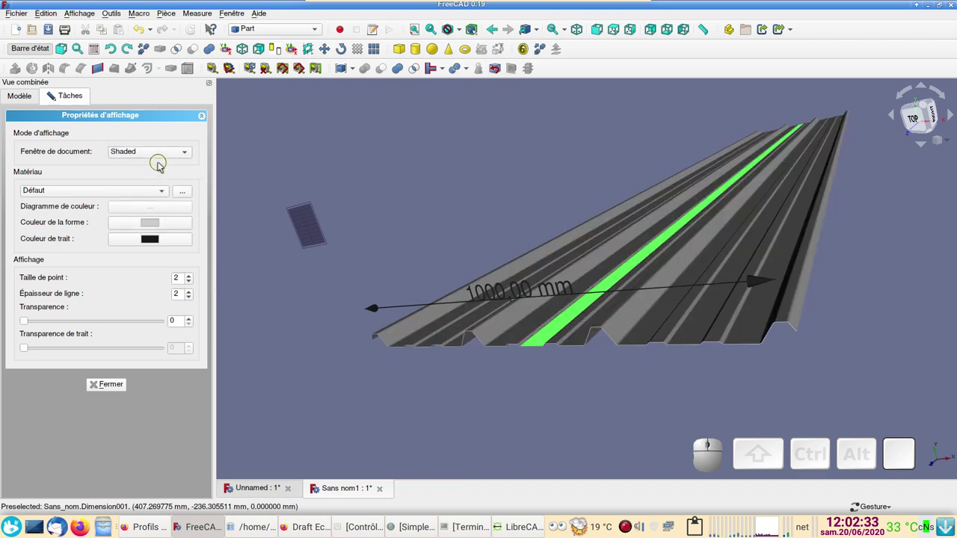
# Give the sheet the Acier material and a bright green (#aaff00) shape colour.
pyautogui.click(161, 193)
pyautogui.click(62, 432)
pyautogui.click(156, 228)
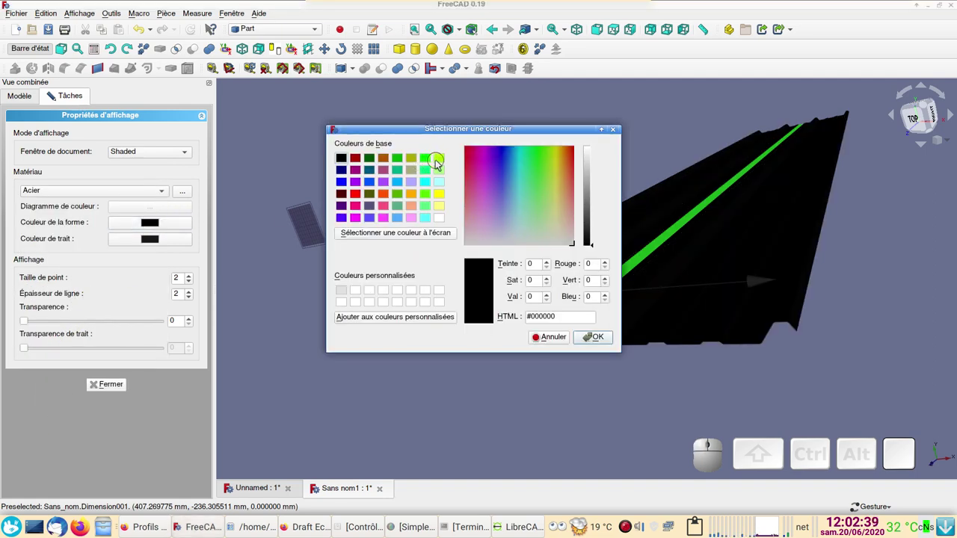
pyautogui.click(442, 160)
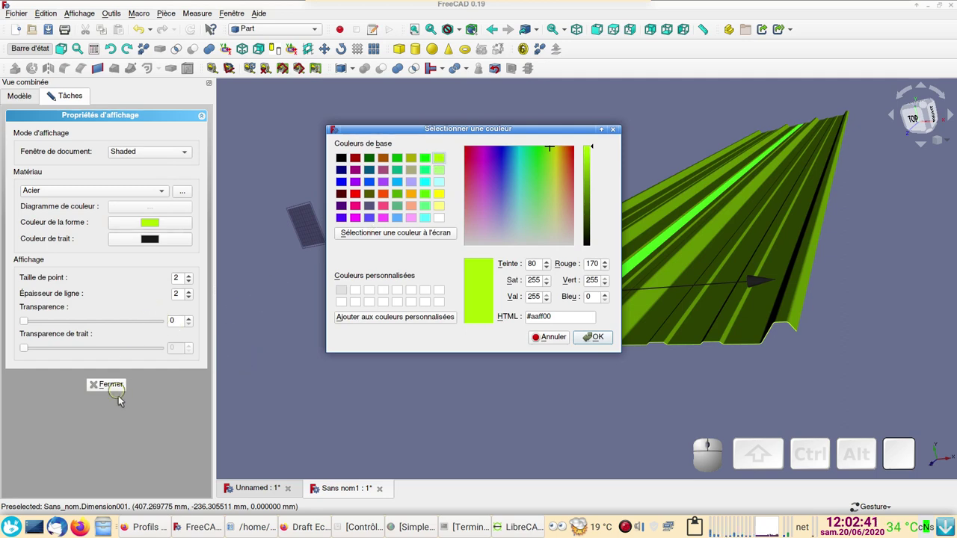
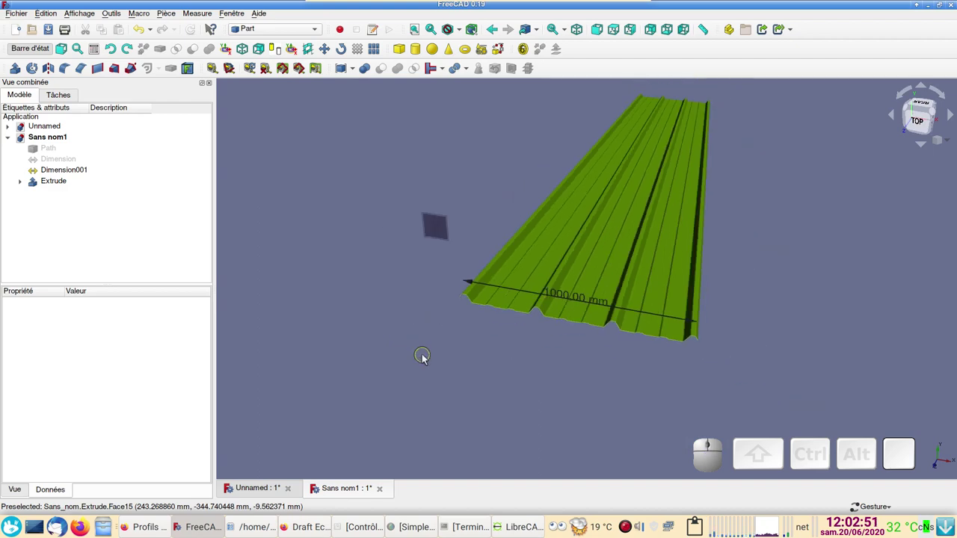
pyautogui.click(57, 184)
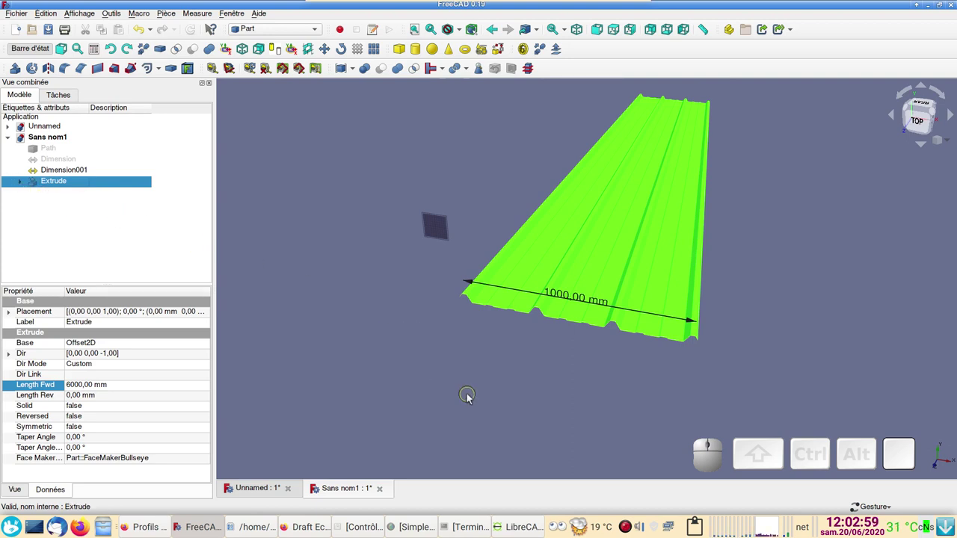
pyautogui.moveTo(853, 335); pyautogui.dragTo(604, 332)
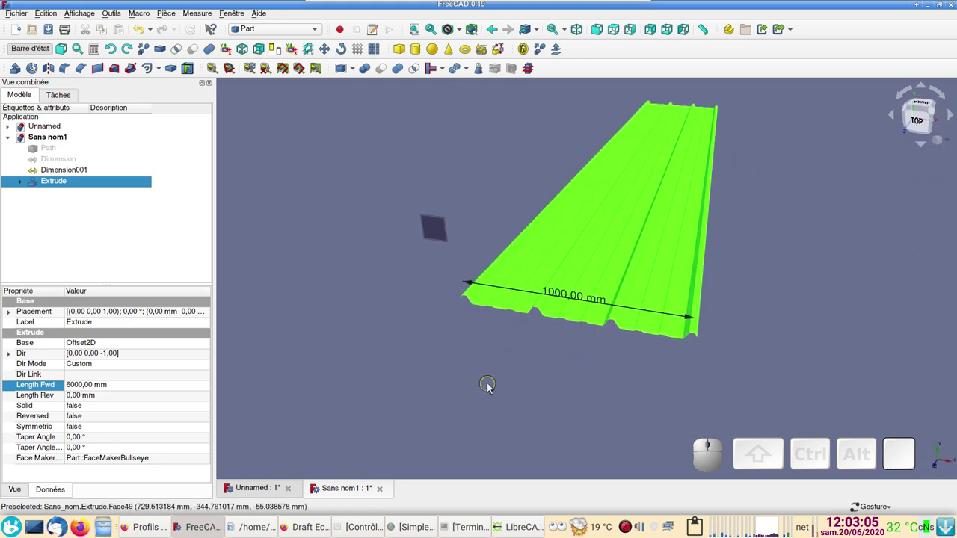
pyautogui.middleClick(534, 379)
pyautogui.moveTo(542, 386); pyautogui.dragTo(534, 372)
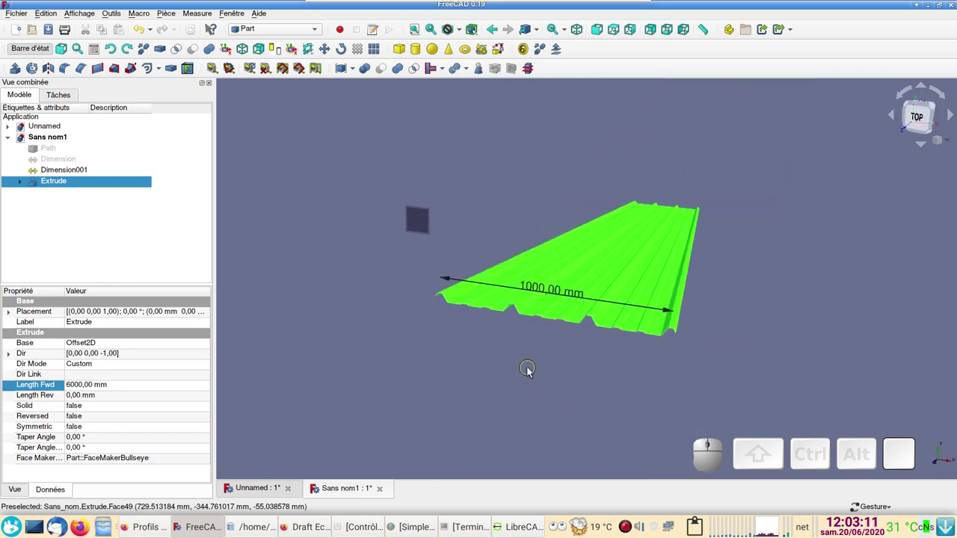